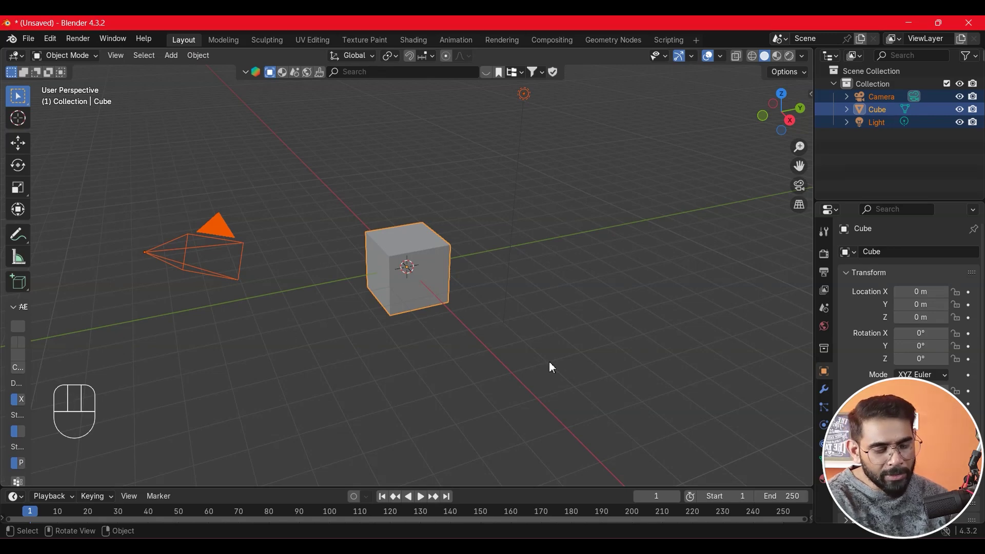
Clear the scene, change the viewpoint and browse the Shift+A Add menu's mesh list without adding anything.
{"action": "key", "text": "Delete"}
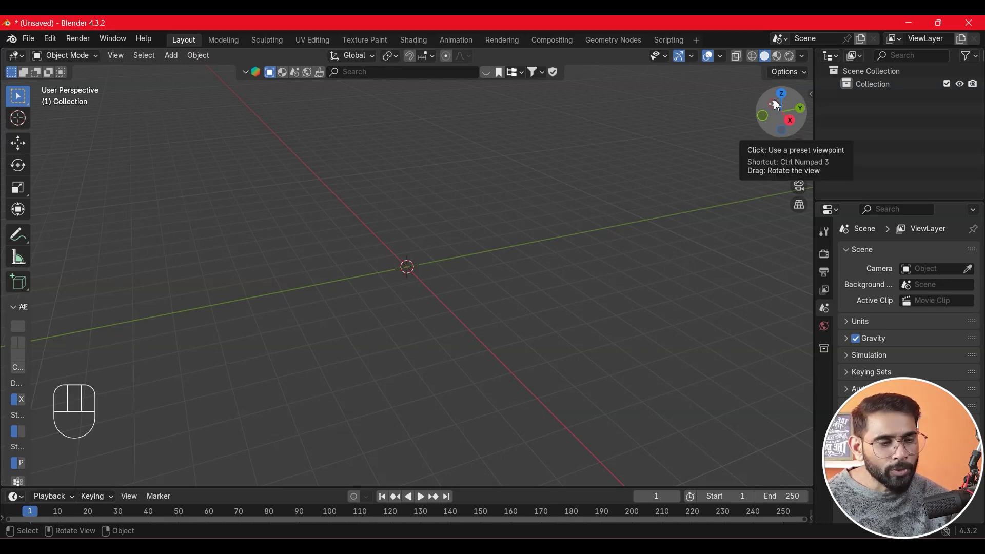
{"action": "left_click", "coordinate": [780, 117]}
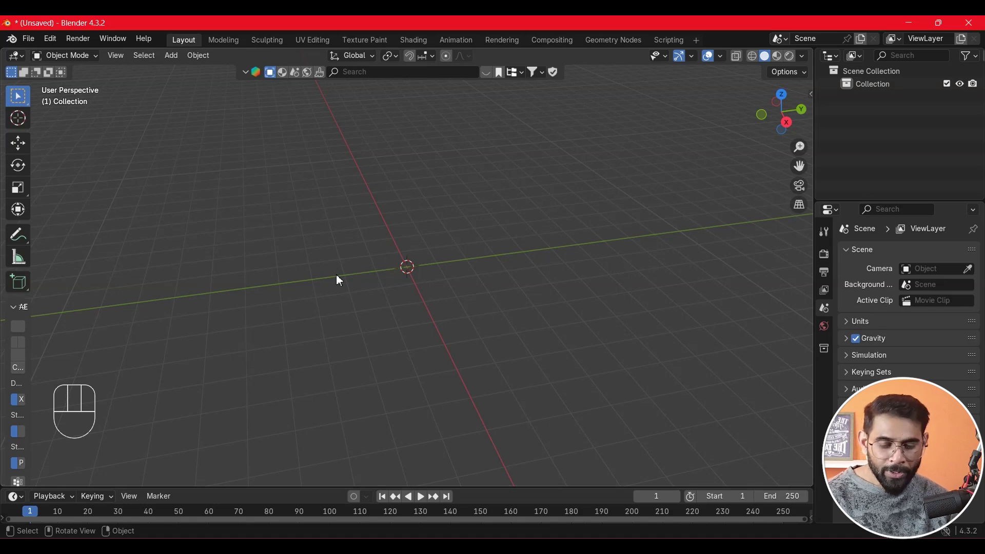
{"action": "key", "text": "shift+a"}
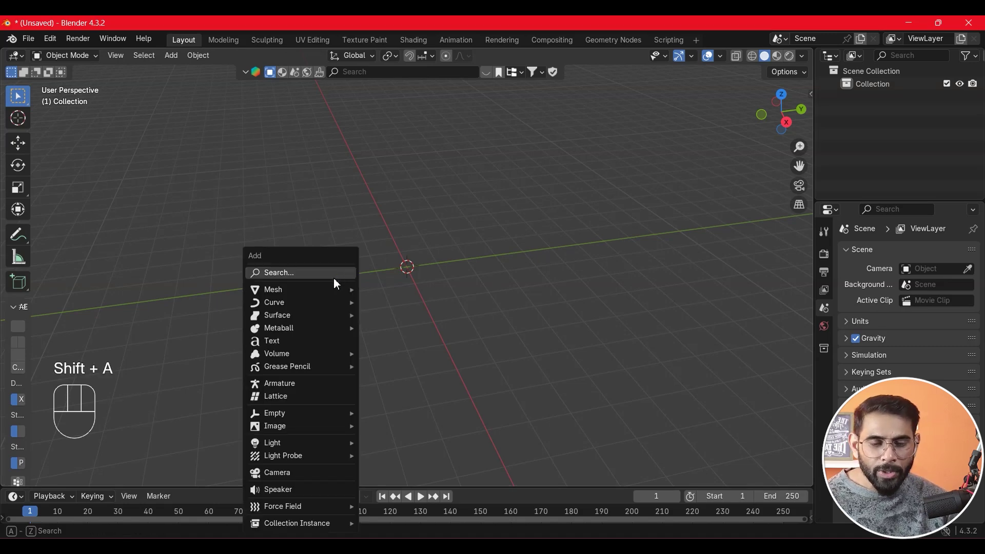
{"action": "left_click", "coordinate": [322, 219]}
{"action": "left_click_drag", "start_coordinate": [181, 61], "coordinate": [628, 238]}
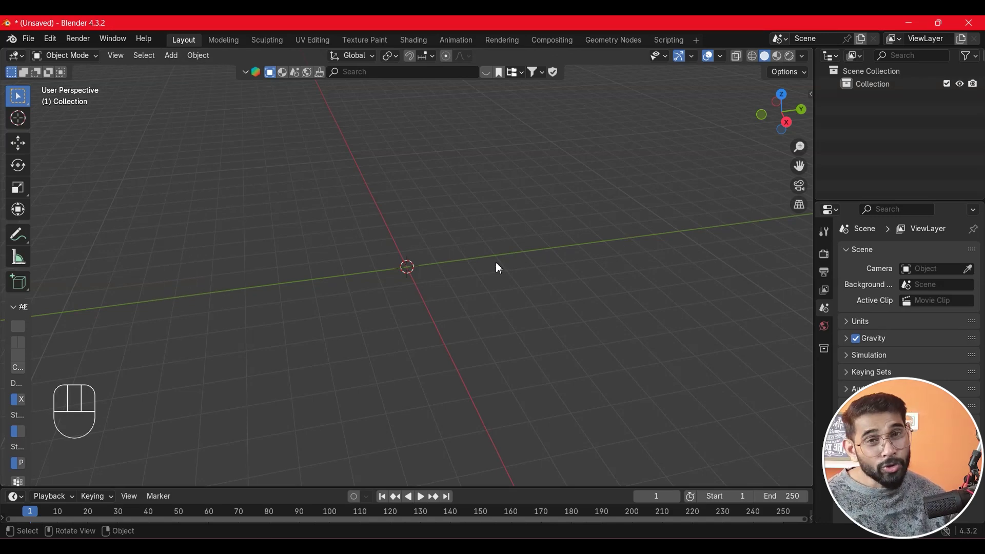
Add a cube at the world origin and orbit around it from several angles.
{"action": "key", "text": "shift+a"}
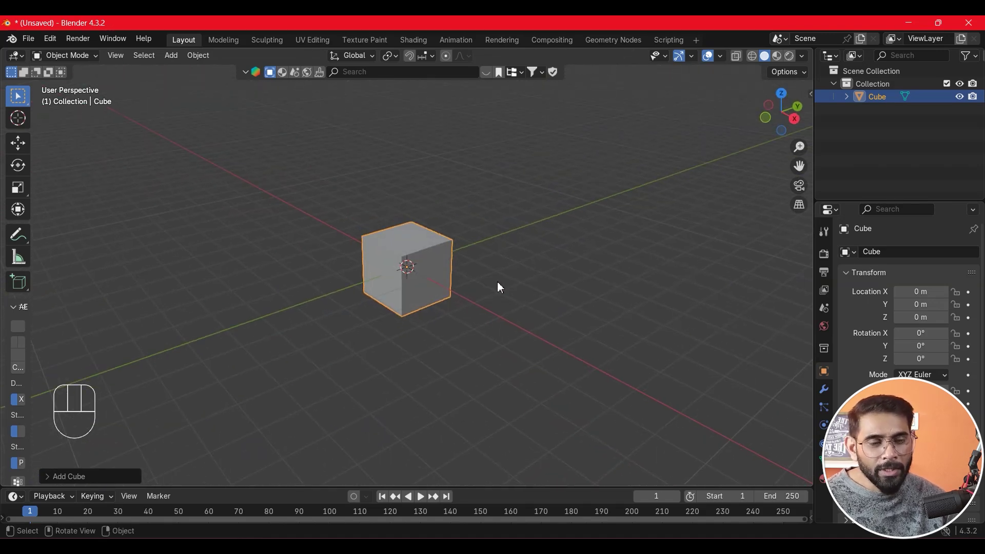
{"action": "middle_click", "coordinate": [515, 285]}
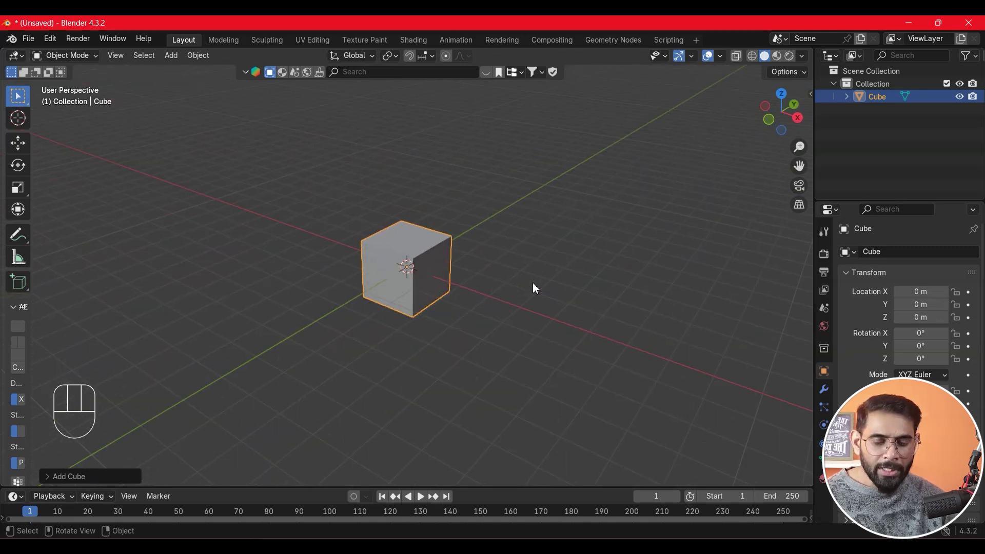
{"action": "middle_click", "coordinate": [537, 287]}
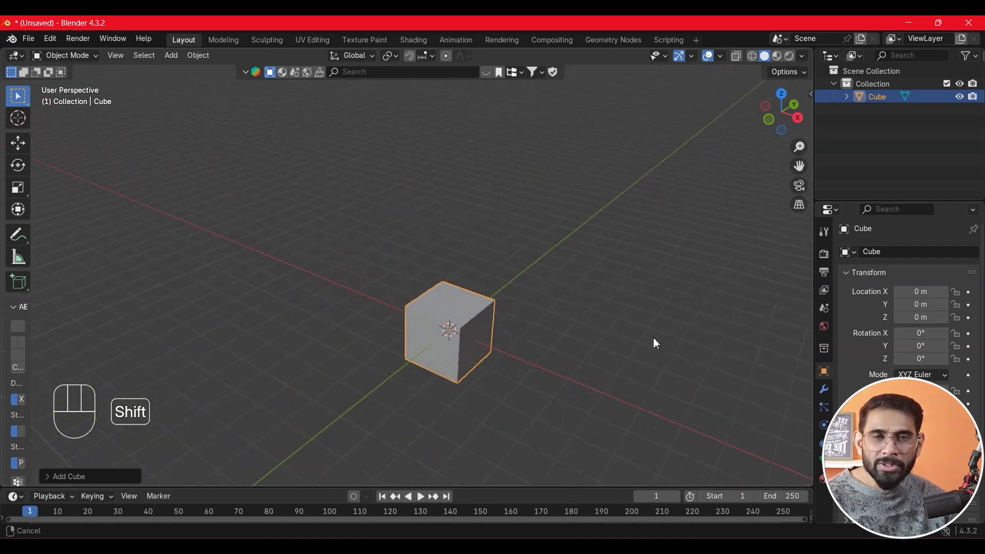
{"action": "middle_click", "coordinate": [554, 296]}
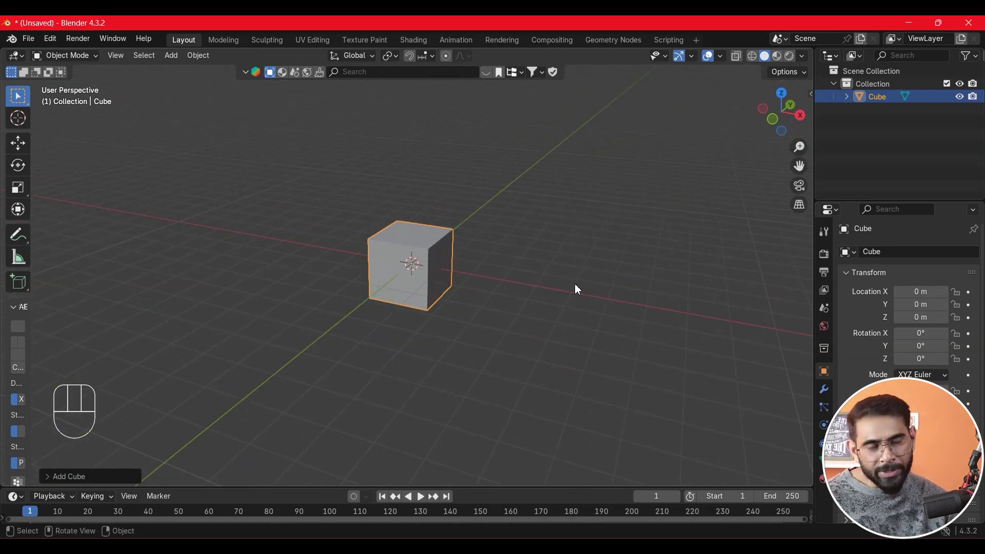
{"action": "middle_click", "coordinate": [596, 256]}
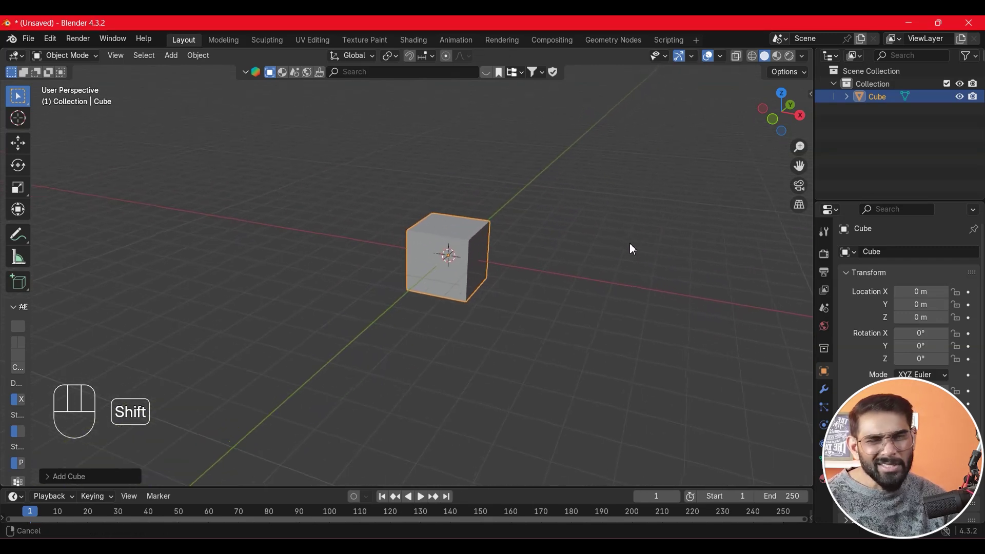
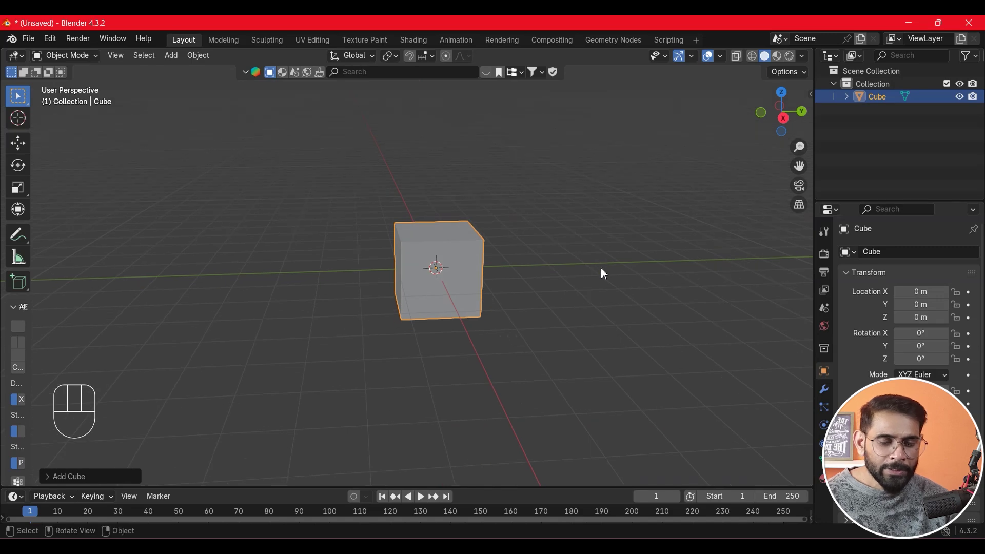
Add a UV sphere and move it out along the Y axis away from the cube.
{"action": "left_click", "coordinate": [578, 480]}
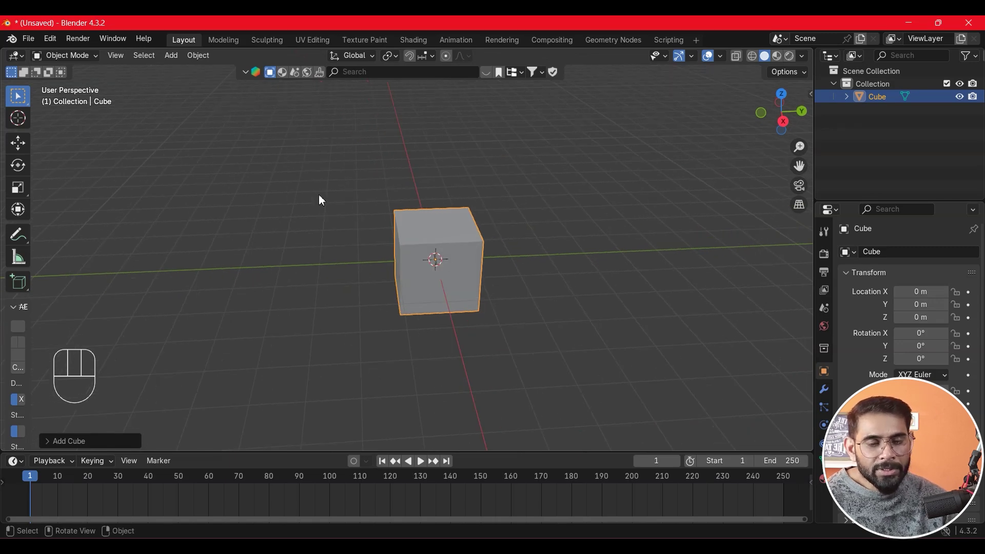
{"action": "left_click", "coordinate": [436, 243]}
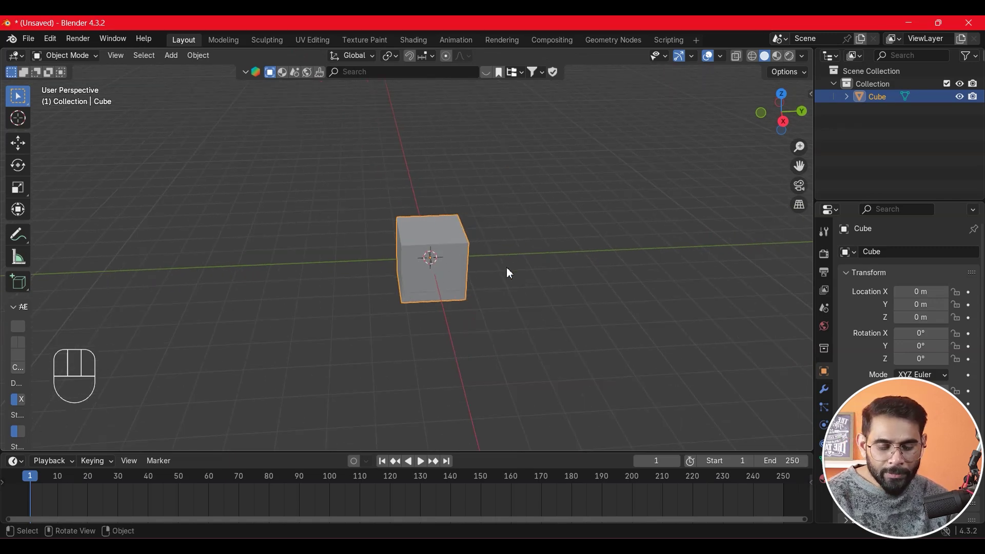
{"action": "key", "text": "ctrl+z"}
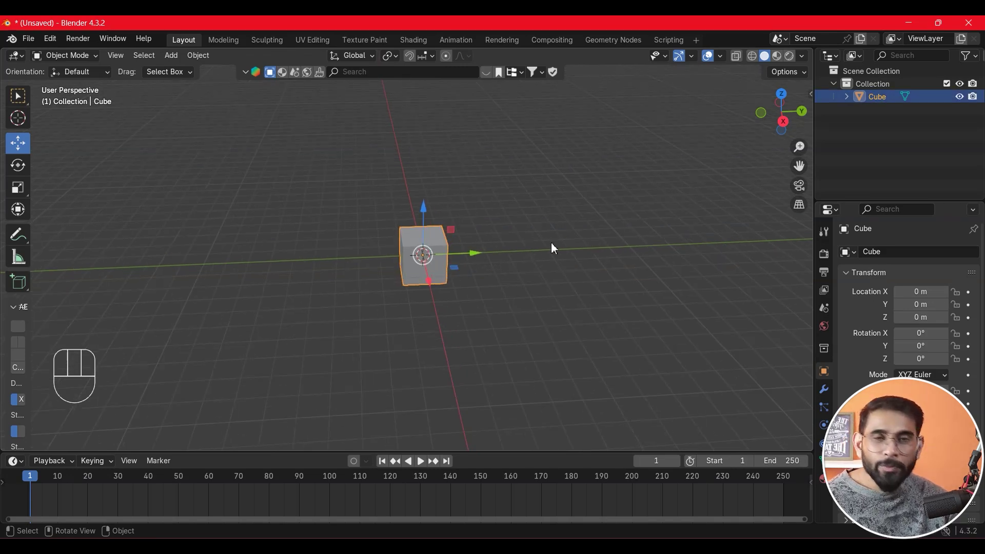
{"action": "key", "text": "shift+a"}
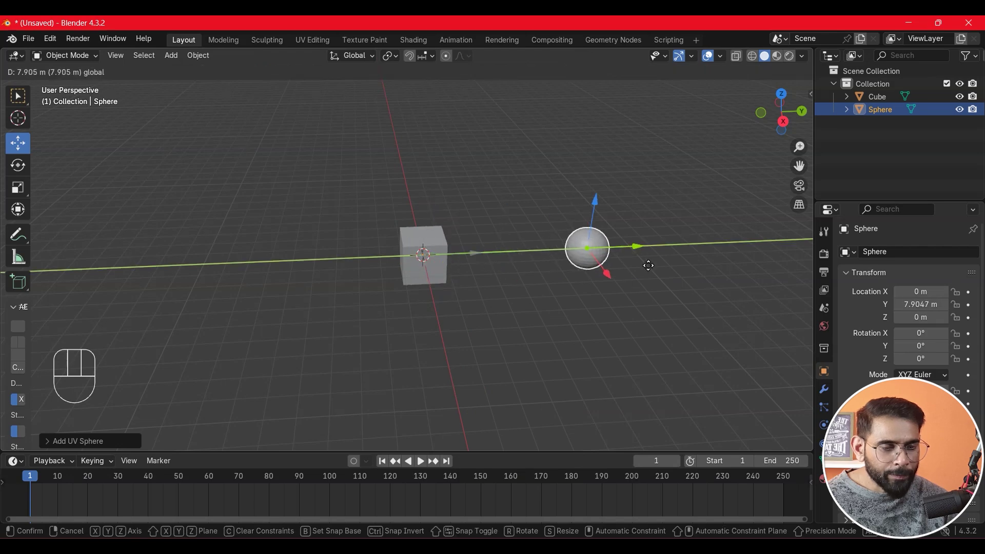
{"action": "left_click", "coordinate": [606, 348]}
Add a cone moved along Y and a cylinder at the origin.
{"action": "key", "text": "shift+a"}
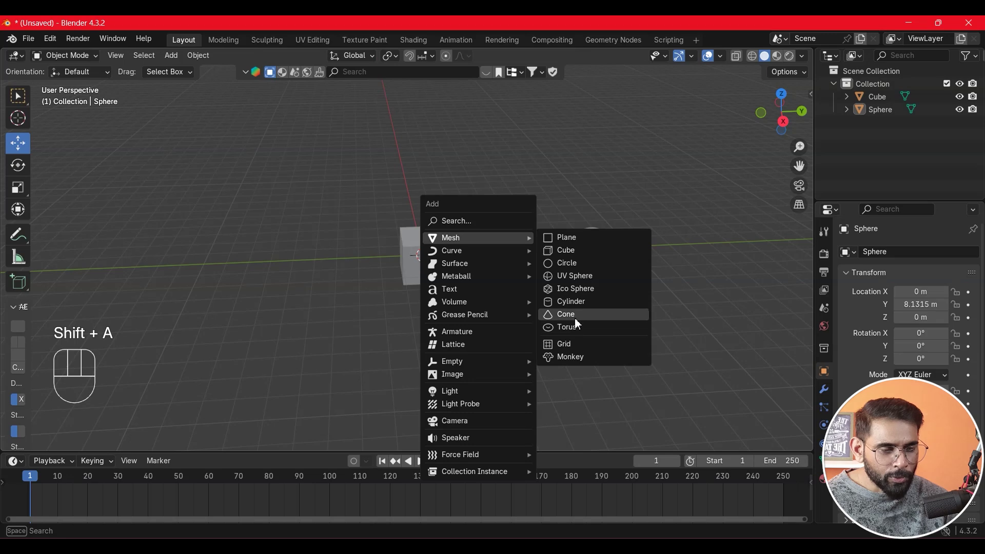
{"action": "left_click", "coordinate": [475, 253]}
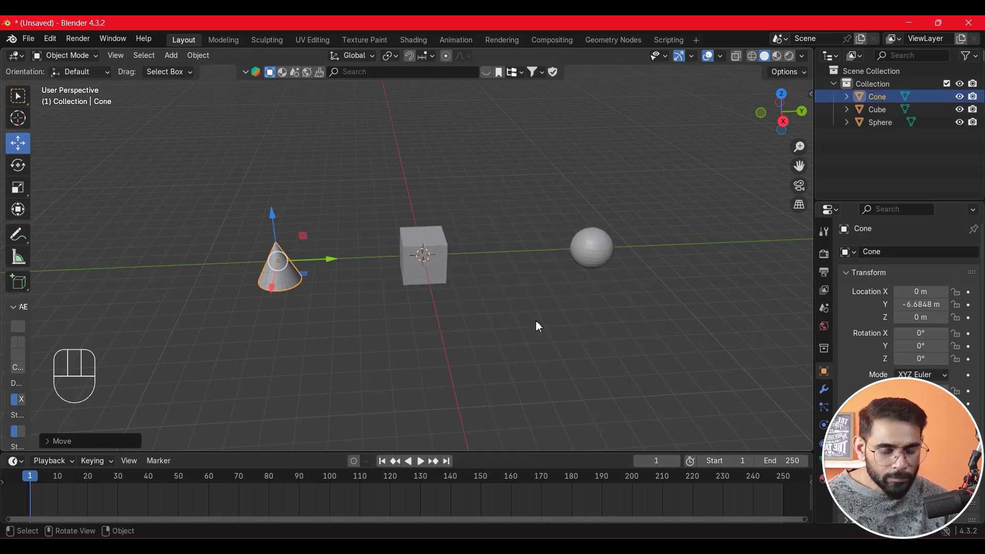
{"action": "key", "text": "shift+a"}
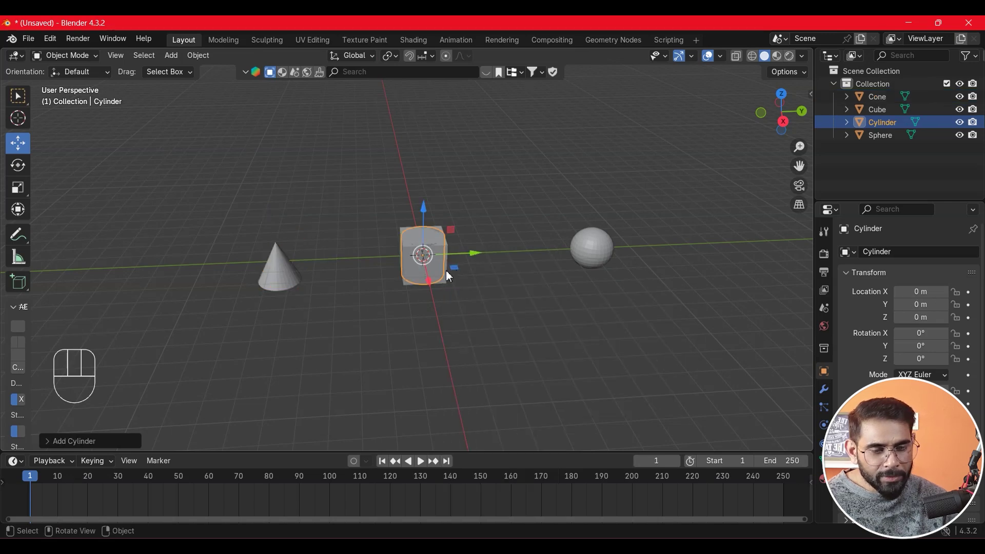
Move the cube along Y and X off the origin and raise it about one metre along Z.
{"action": "left_click", "coordinate": [437, 285]}
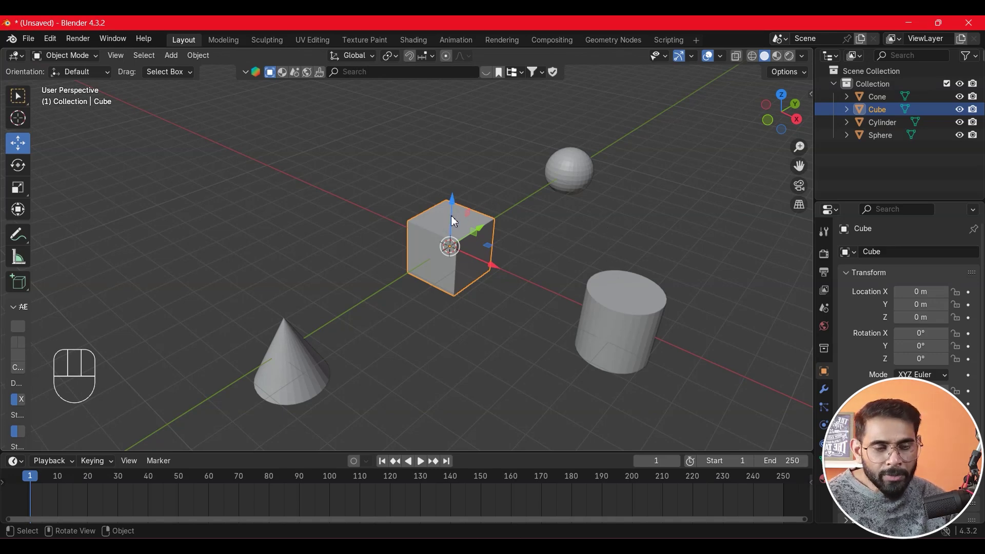
{"action": "left_click", "coordinate": [457, 201]}
{"action": "key", "text": "ctrl+z"}
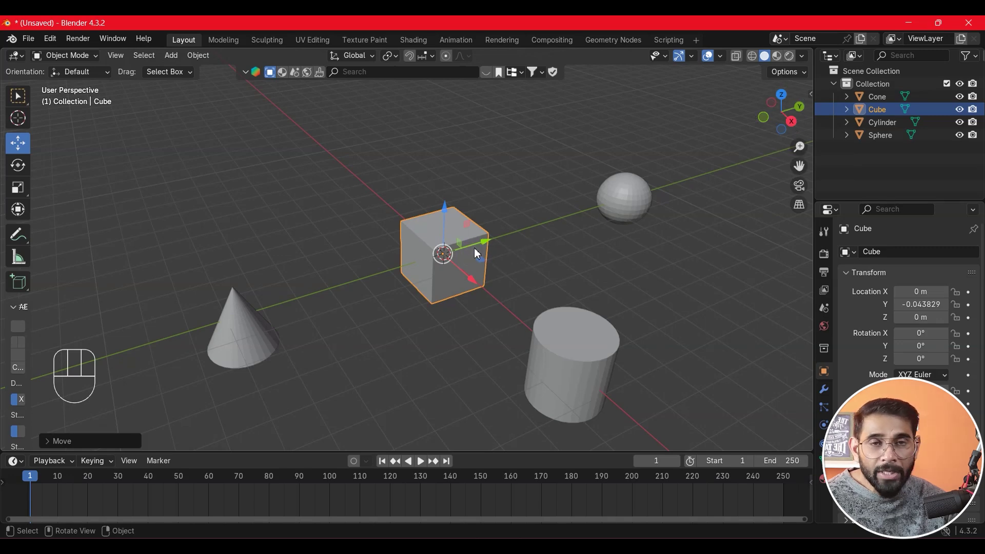
{"action": "left_click", "coordinate": [479, 249]}
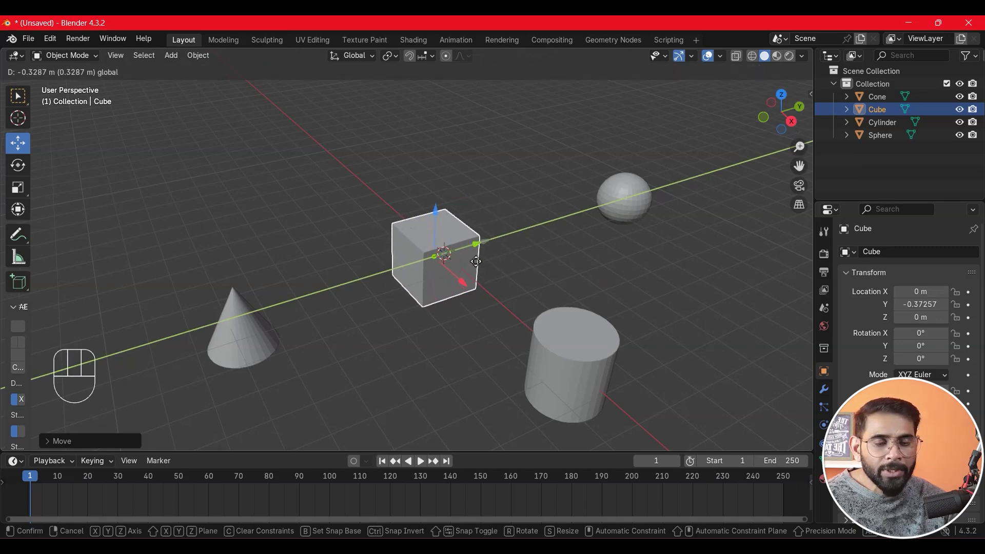
{"action": "left_click", "coordinate": [461, 283]}
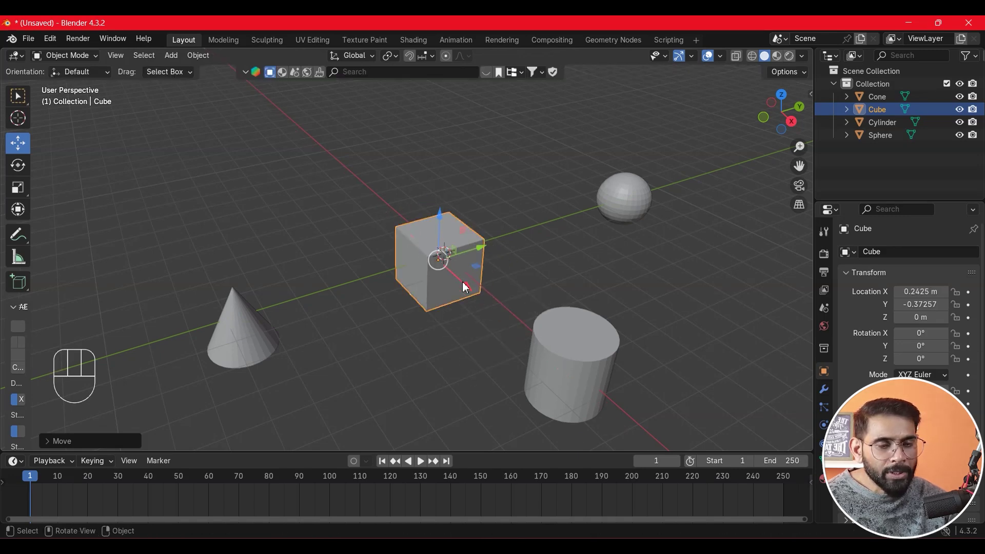
{"action": "left_click", "coordinate": [445, 236]}
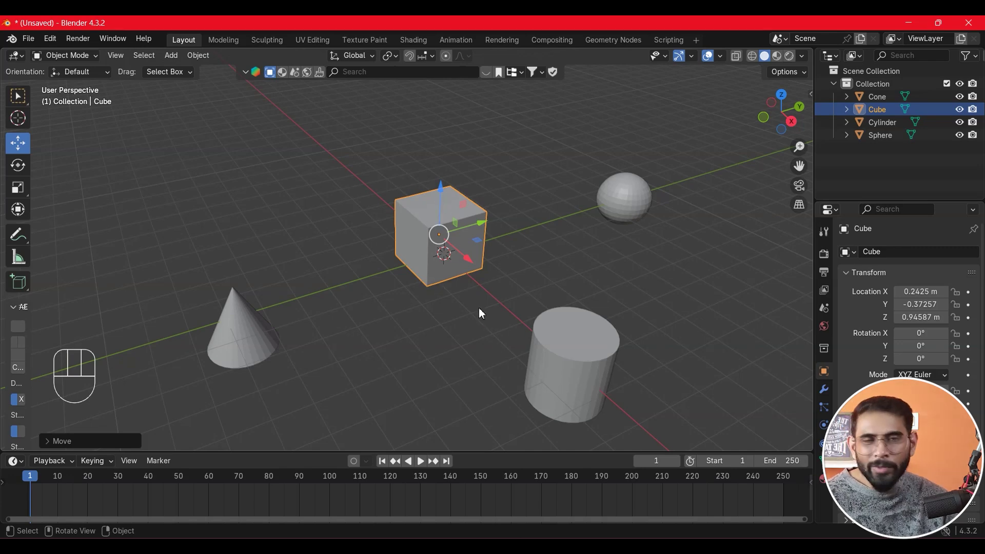
{"action": "middle_click", "coordinate": [474, 311]}
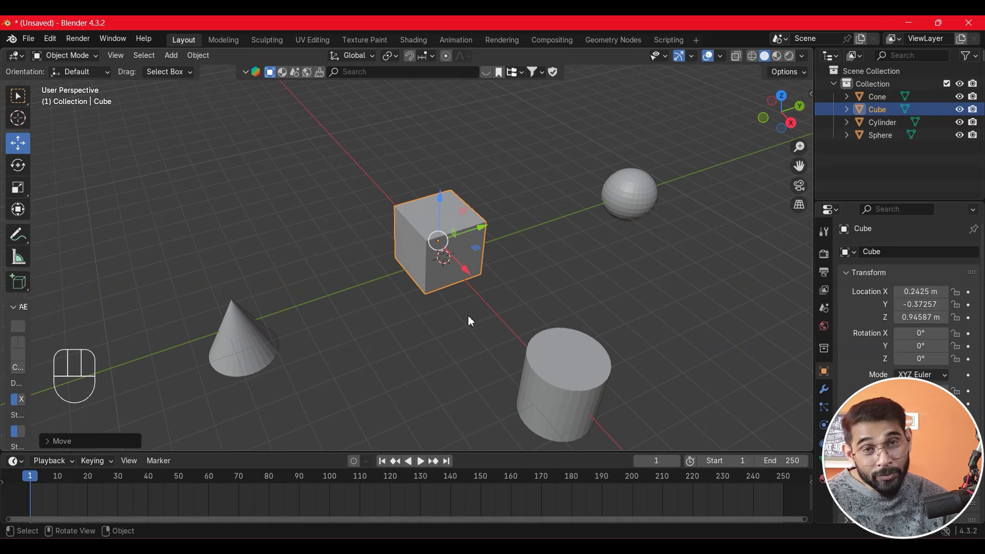
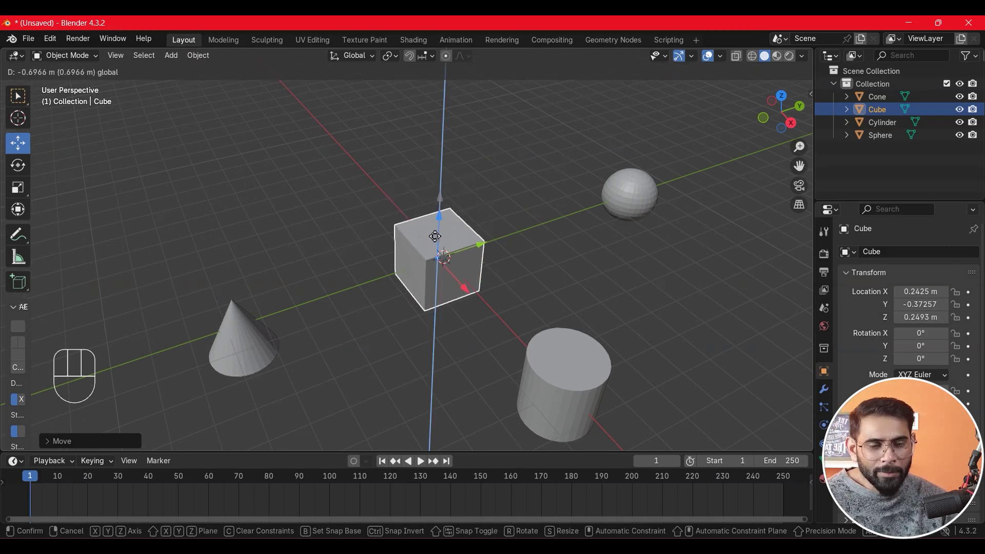
{"action": "middle_click", "coordinate": [433, 308]}
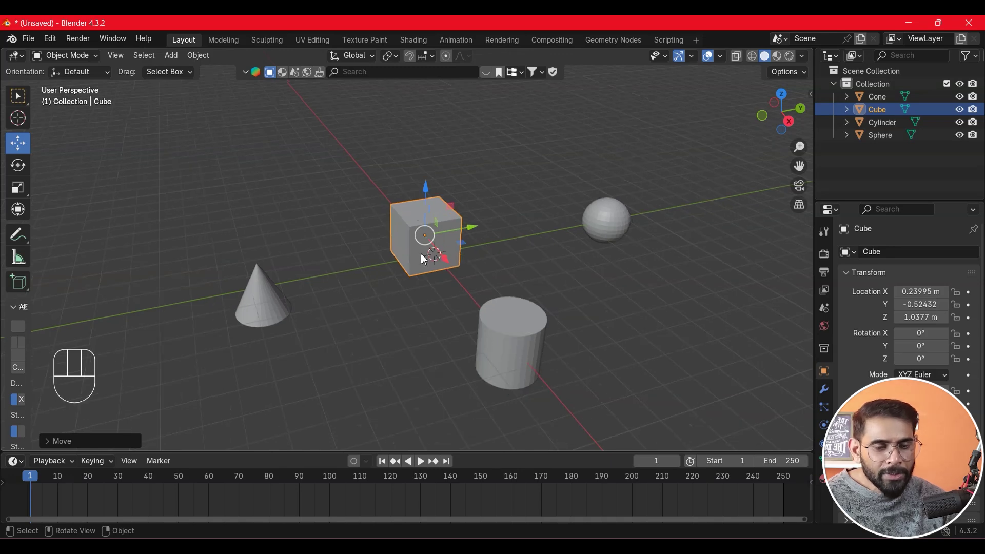
{"action": "middle_click", "coordinate": [462, 263]}
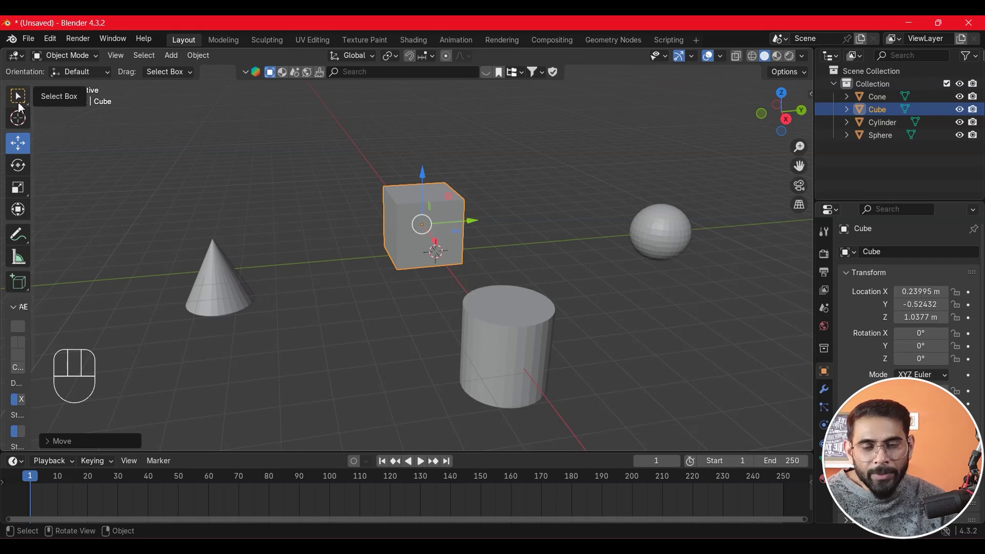
{"action": "left_click_drag", "start_coordinate": [22, 108], "coordinate": [226, 153]}
{"action": "left_click", "coordinate": [428, 208]}
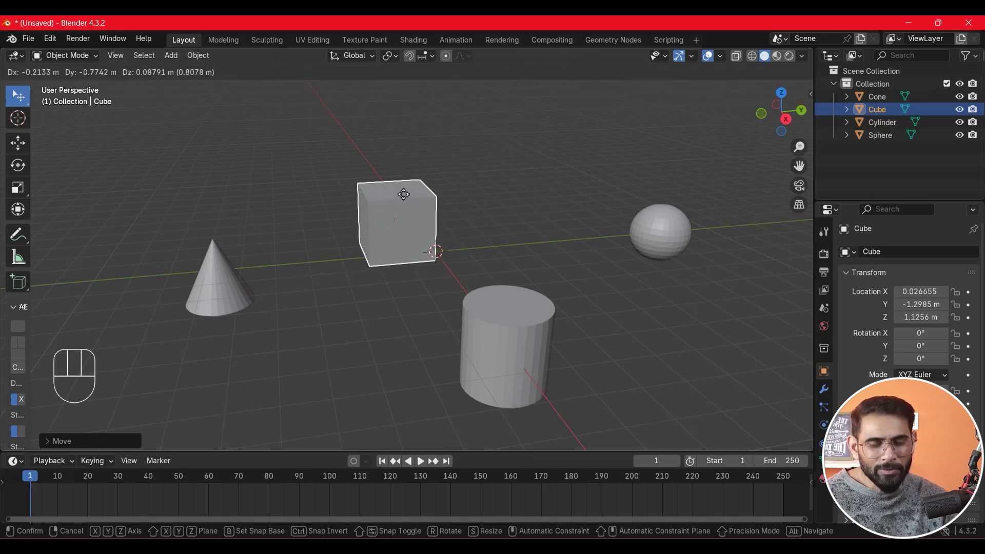
{"action": "key", "text": "ctrl+z"}
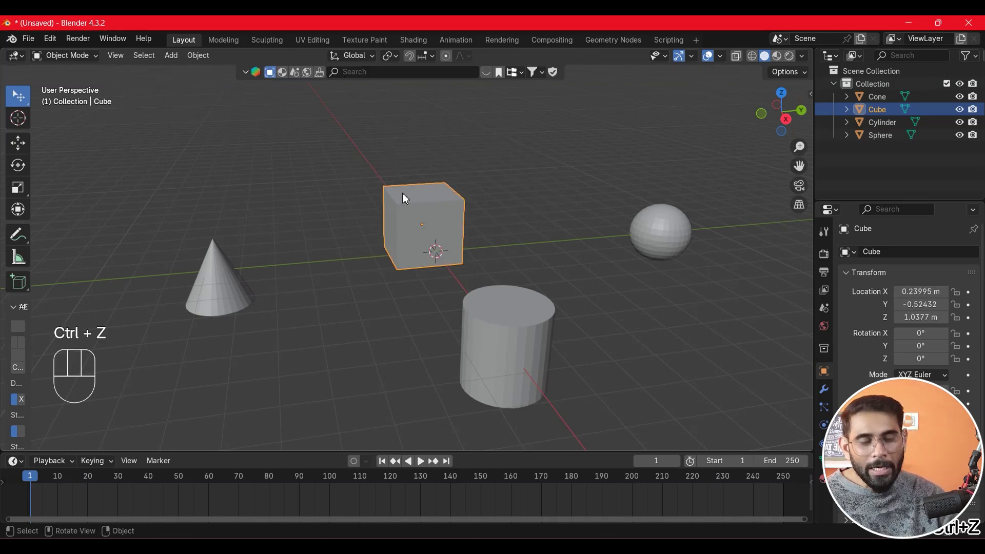
{"action": "key", "text": "g"}
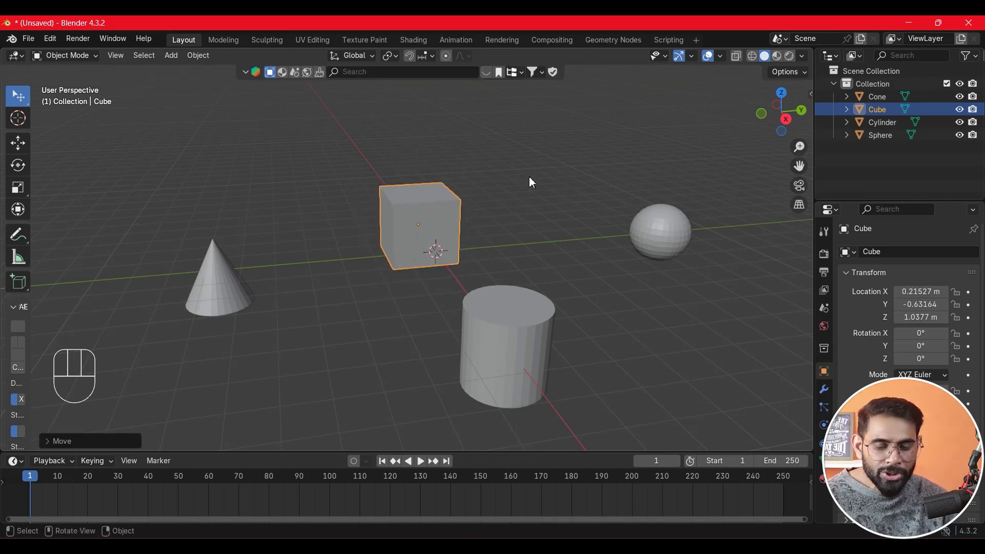
{"action": "key", "text": "ctrl+z"}
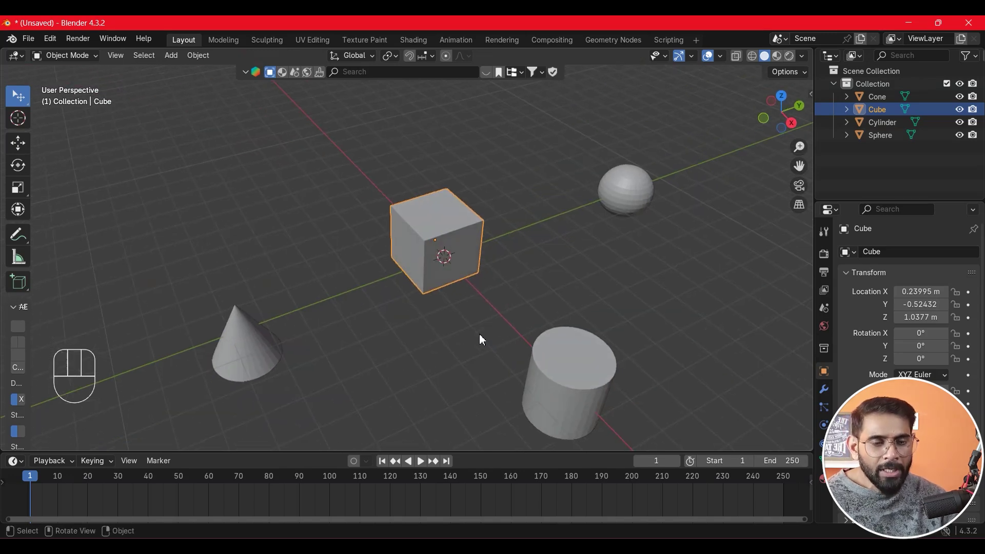
{"action": "key", "text": "g"}
{"action": "key", "text": "x"}
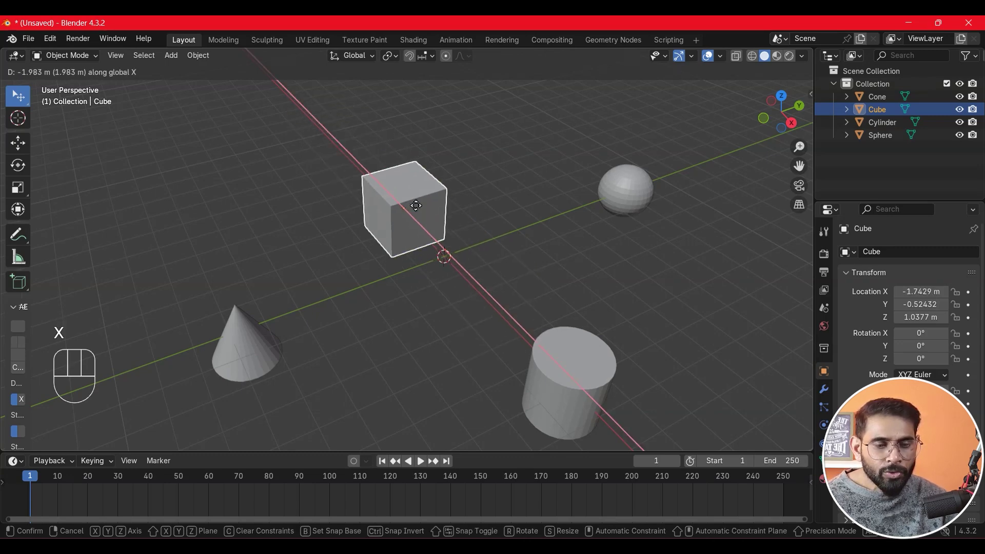
{"action": "left_click", "coordinate": [453, 246]}
{"action": "key", "text": "ctrl+z"}
{"action": "key", "text": "g"}
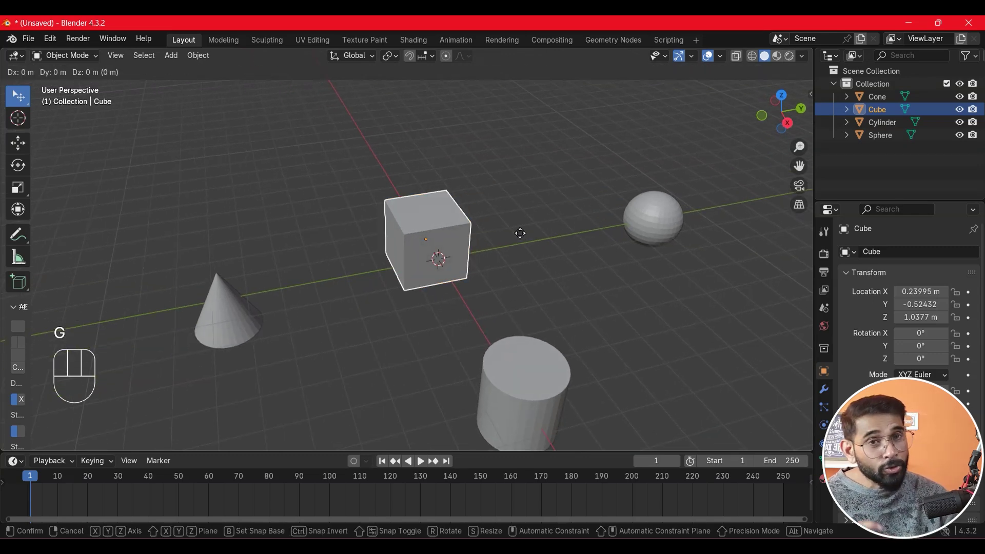
{"action": "key", "text": "y"}
{"action": "left_click", "coordinate": [533, 270]}
{"action": "key", "text": "ctrl+z"}
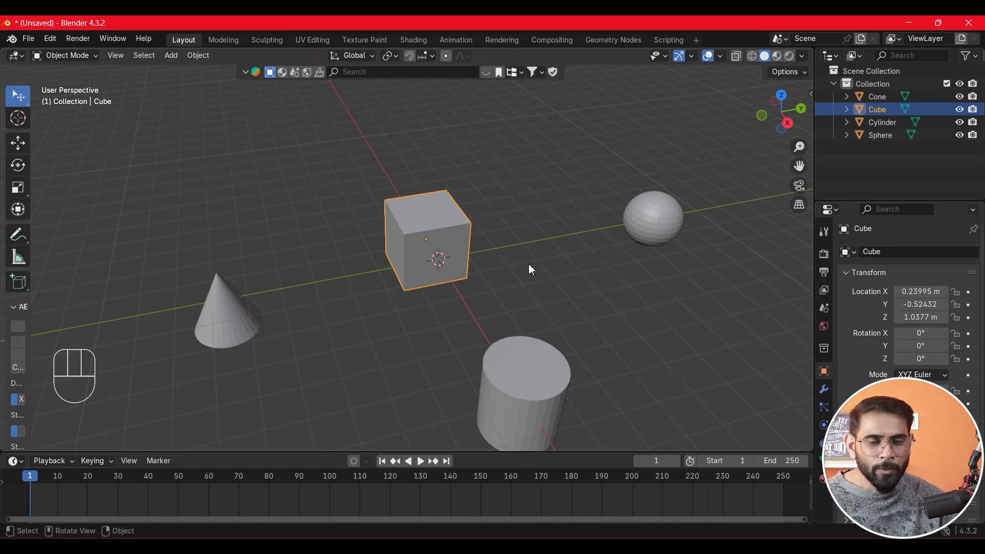
{"action": "middle_click", "coordinate": [532, 268]}
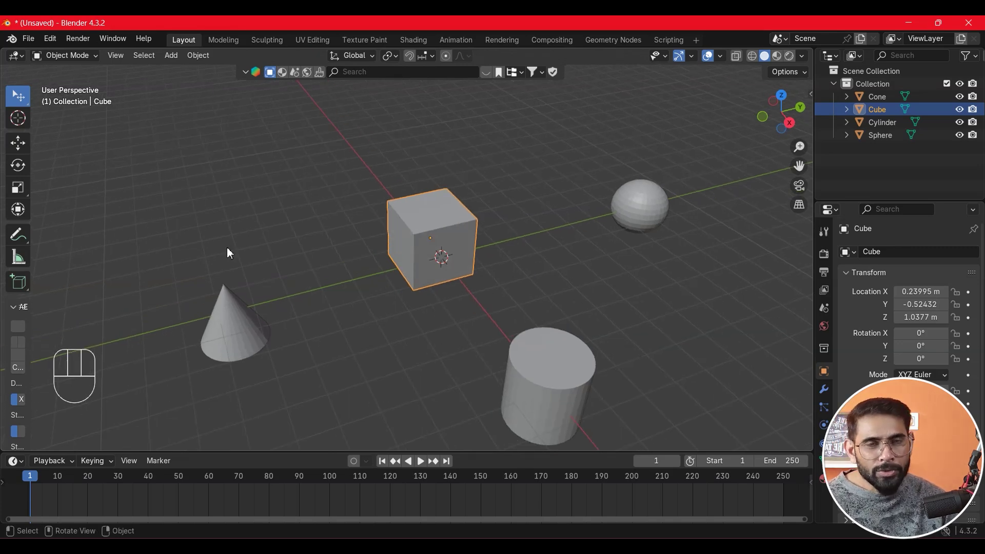
{"action": "left_click_drag", "start_coordinate": [27, 103], "coordinate": [89, 109]}
{"action": "left_click", "coordinate": [228, 327]}
Select the cylinder, then box-select the cube and the cone together.
{"action": "left_click", "coordinate": [458, 246]}
{"action": "left_click", "coordinate": [540, 374]}
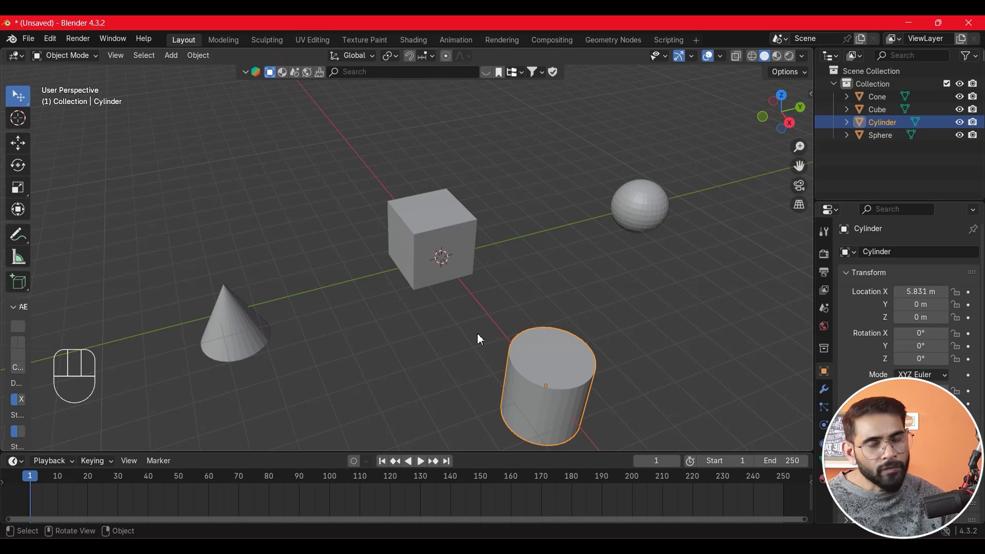
{"action": "left_click_drag", "start_coordinate": [24, 108], "coordinate": [269, 249]}
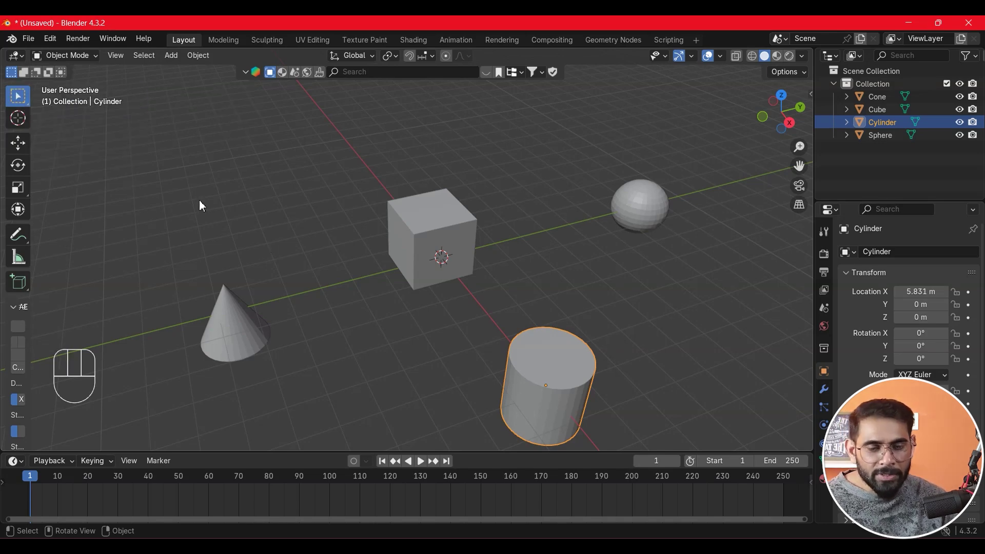
{"action": "left_click", "coordinate": [227, 225]}
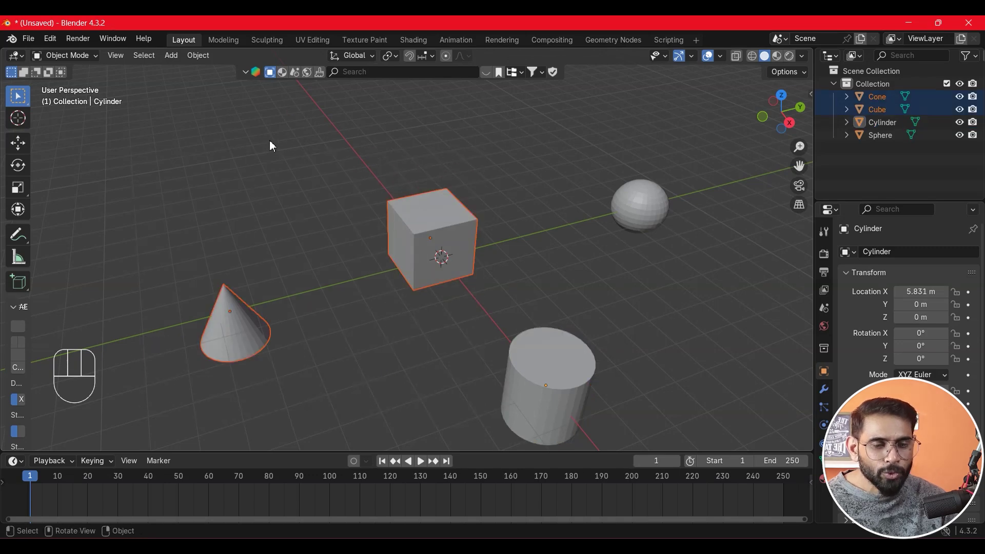
{"action": "left_click", "coordinate": [311, 165]}
Box- and circle-select to add the cylinder and sphere so all four objects are selected.
{"action": "left_click", "coordinate": [723, 168]}
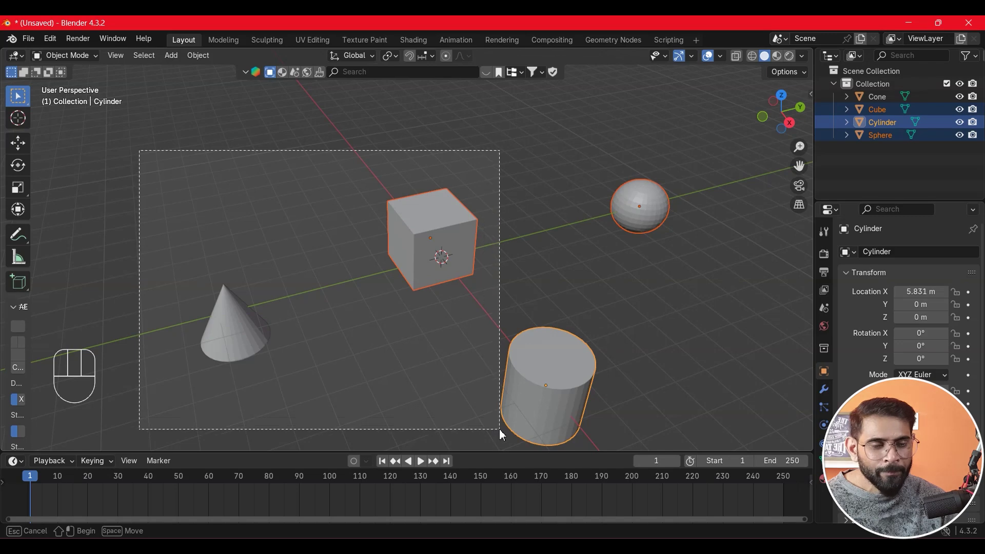
{"action": "left_click", "coordinate": [667, 282]}
{"action": "left_click_drag", "start_coordinate": [229, 226], "coordinate": [375, 329]}
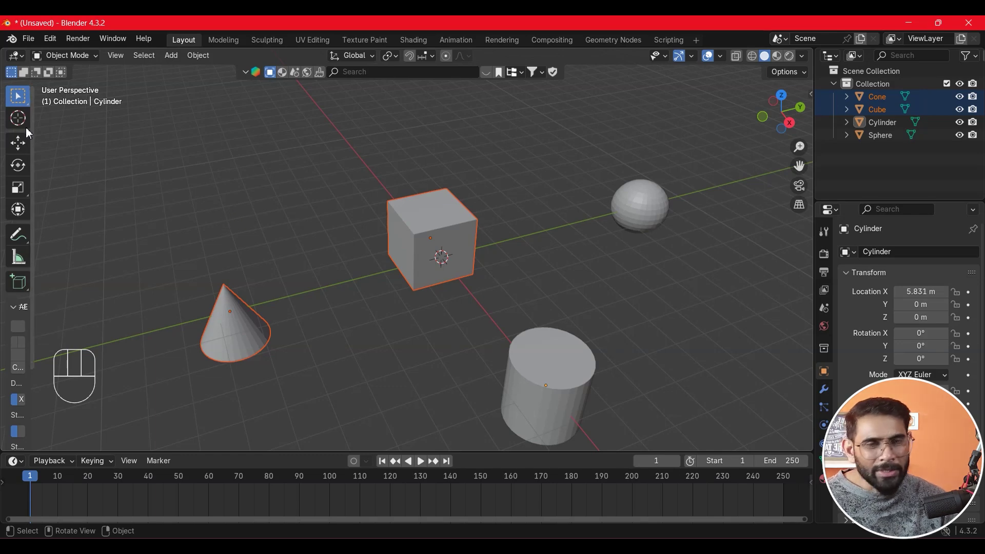
{"action": "middle_click", "coordinate": [310, 192]}
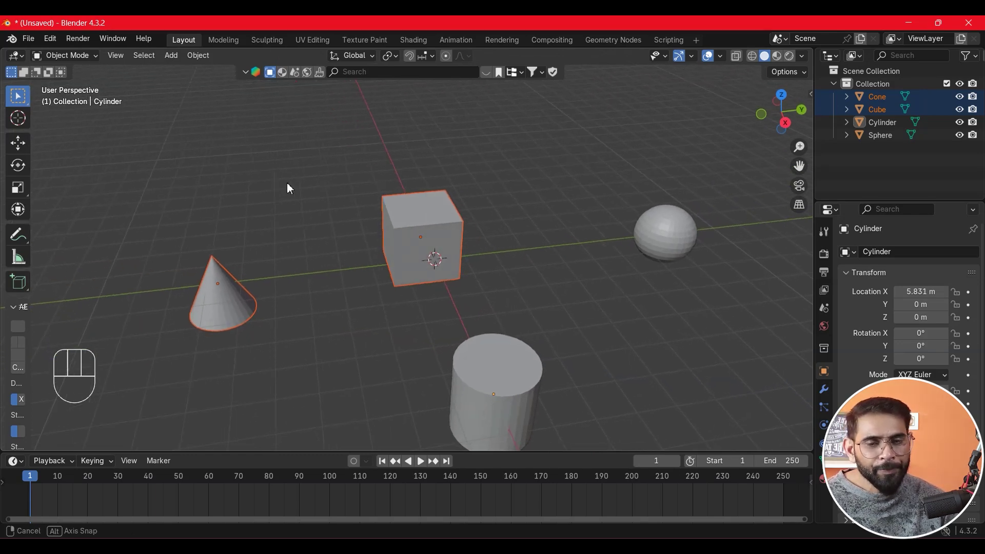
{"action": "left_click_drag", "start_coordinate": [20, 104], "coordinate": [97, 147]}
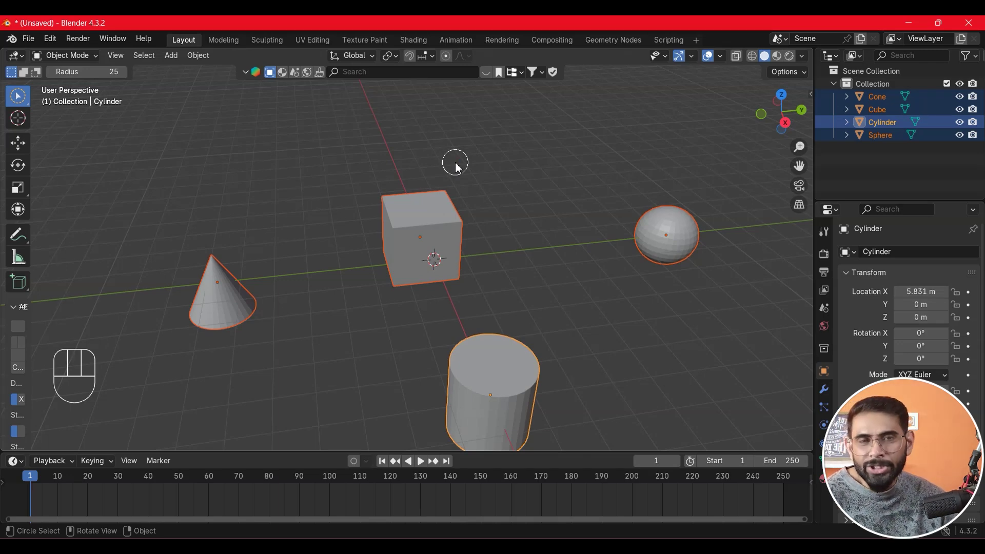
Undo the accidental move, clear the selection and circle-select only the cone and the sphere.
{"action": "left_click", "coordinate": [25, 153]}
{"action": "left_click", "coordinate": [490, 277]}
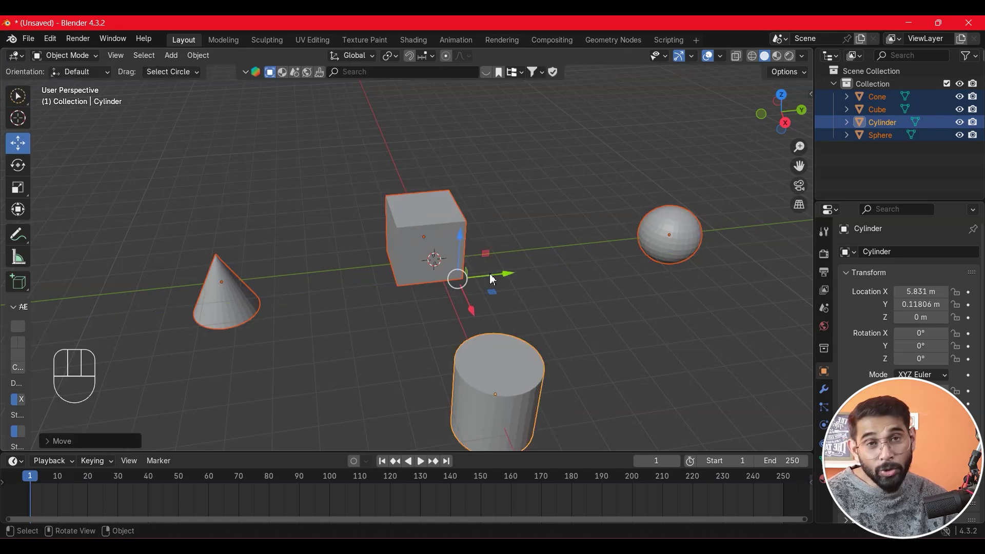
{"action": "key", "text": "ctrl+z"}
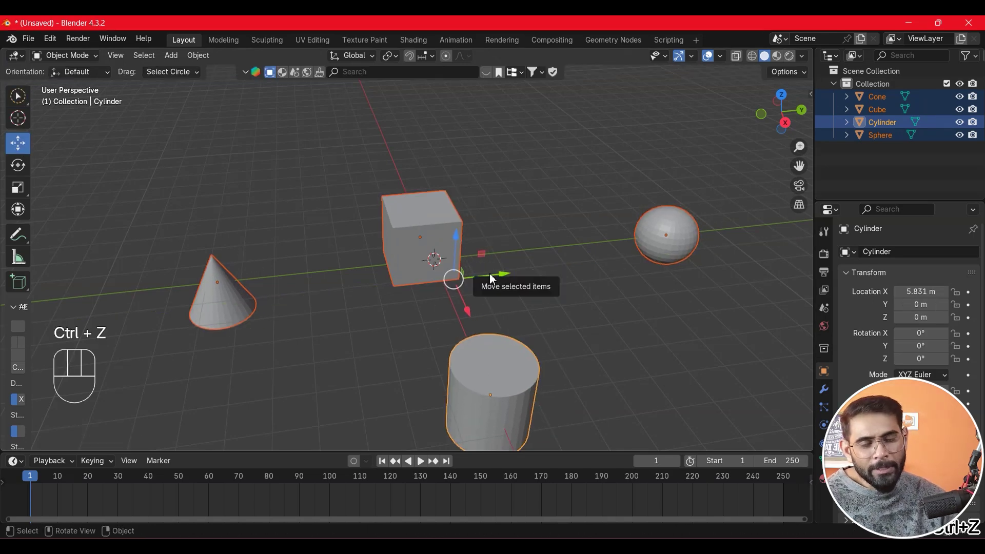
{"action": "left_click", "coordinate": [324, 183]}
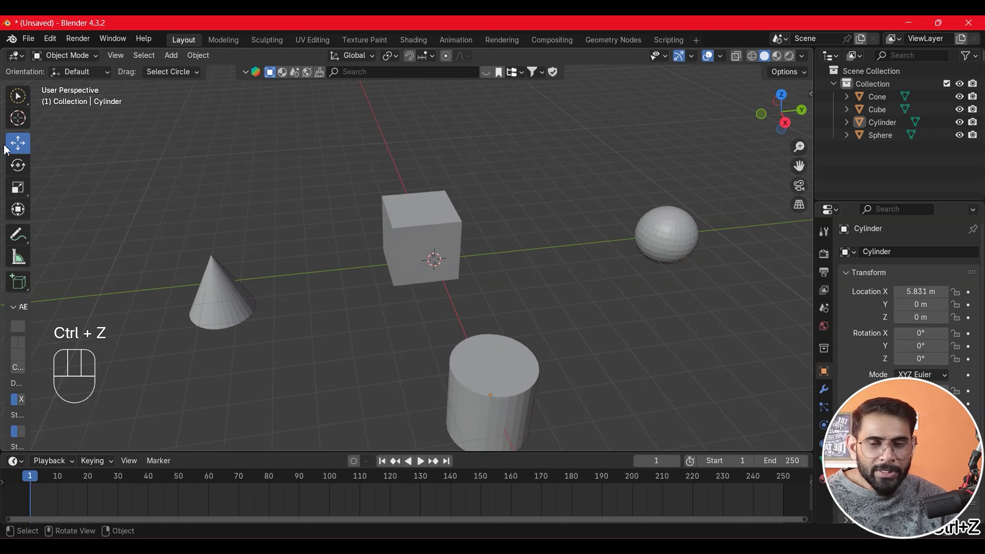
{"action": "left_click_drag", "start_coordinate": [19, 103], "coordinate": [95, 189]}
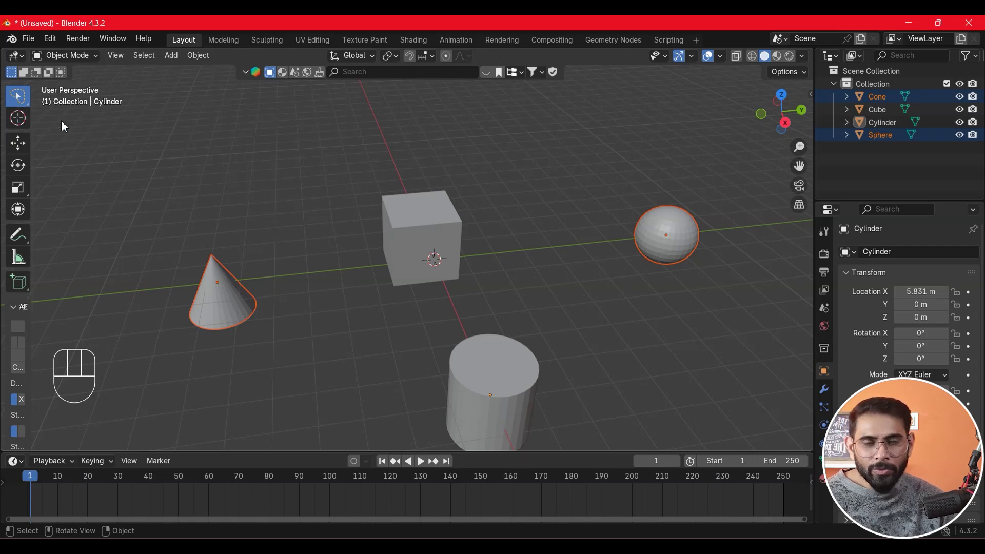
With the Move tool, nudge the cube and then the cylinder a small distance along Y.
{"action": "left_click", "coordinate": [23, 147]}
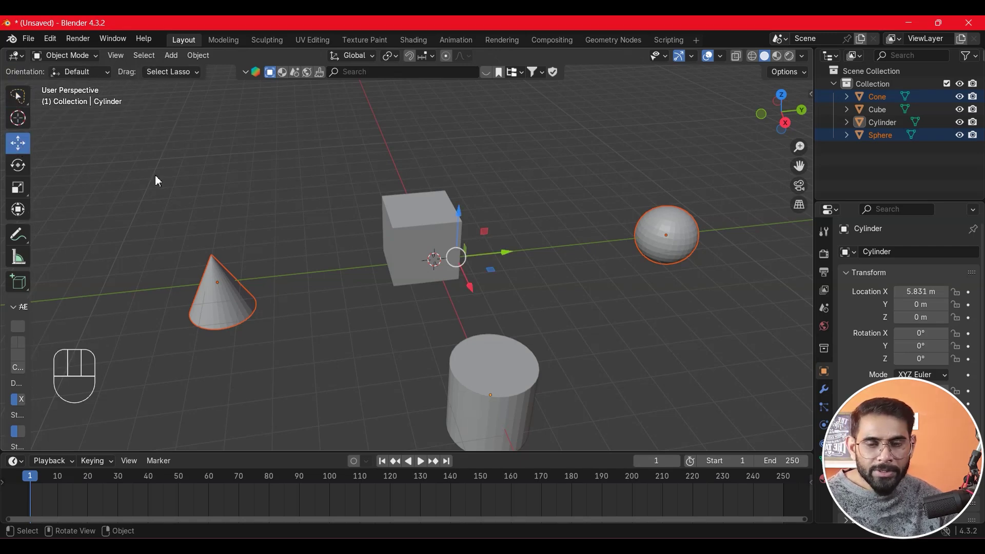
{"action": "left_click", "coordinate": [502, 254]}
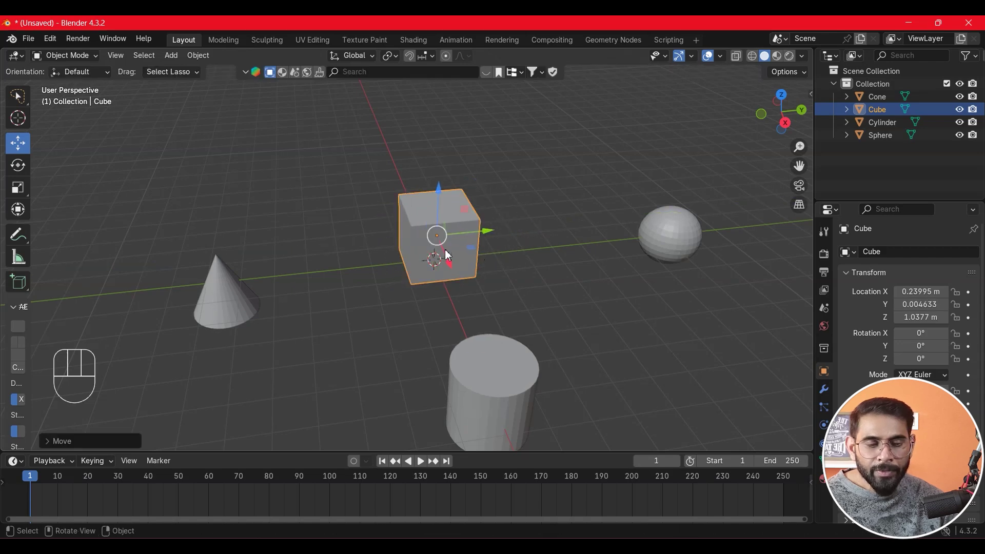
{"action": "left_click", "coordinate": [544, 391]}
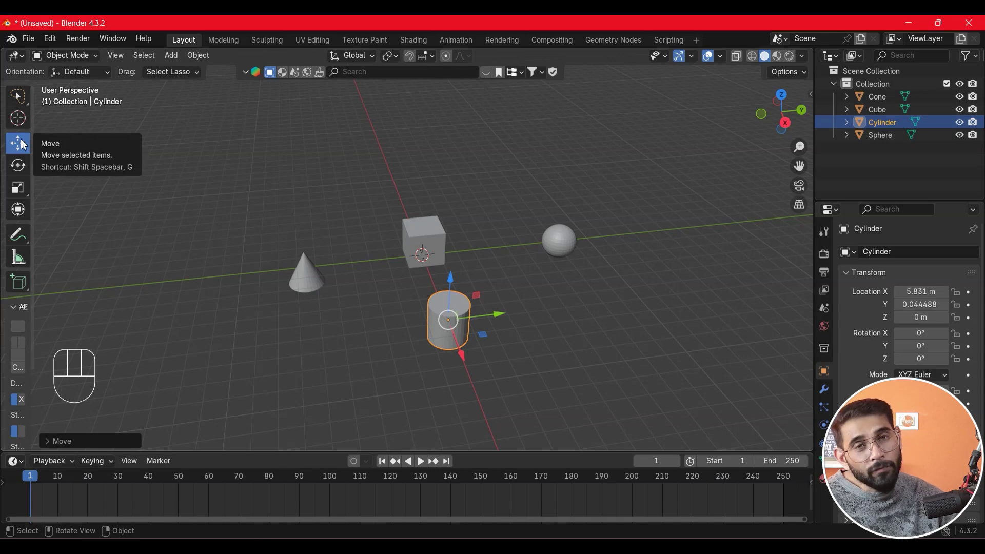
Try spinning and tilting the cylinder with the Rotate tool, undoing each attempt.
{"action": "left_click", "coordinate": [22, 172]}
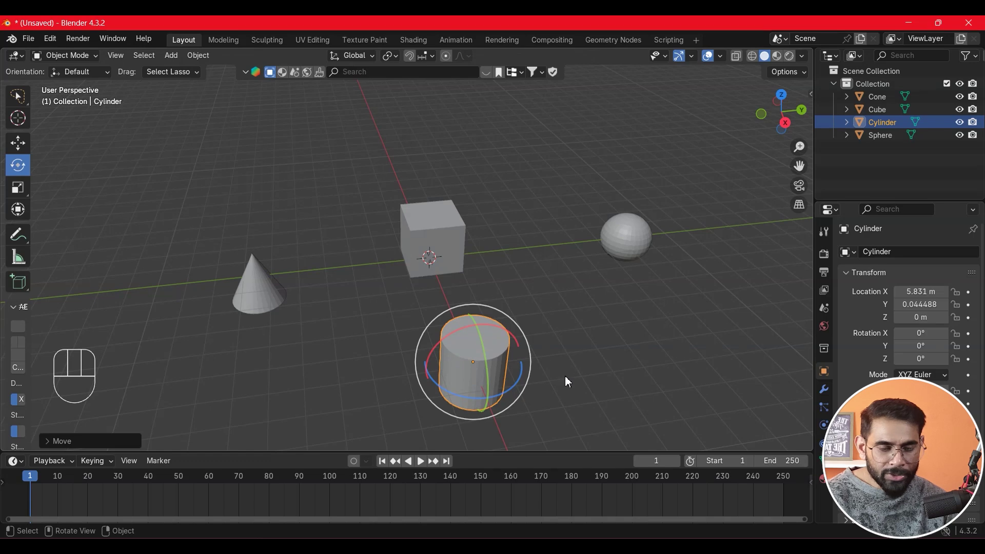
{"action": "middle_click", "coordinate": [569, 381]}
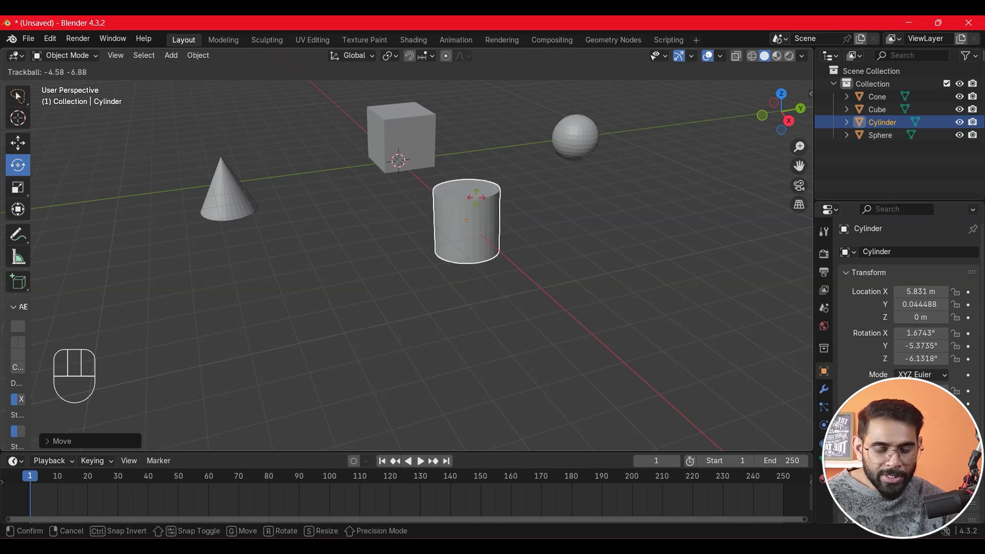
{"action": "key", "text": "ctrl+z"}
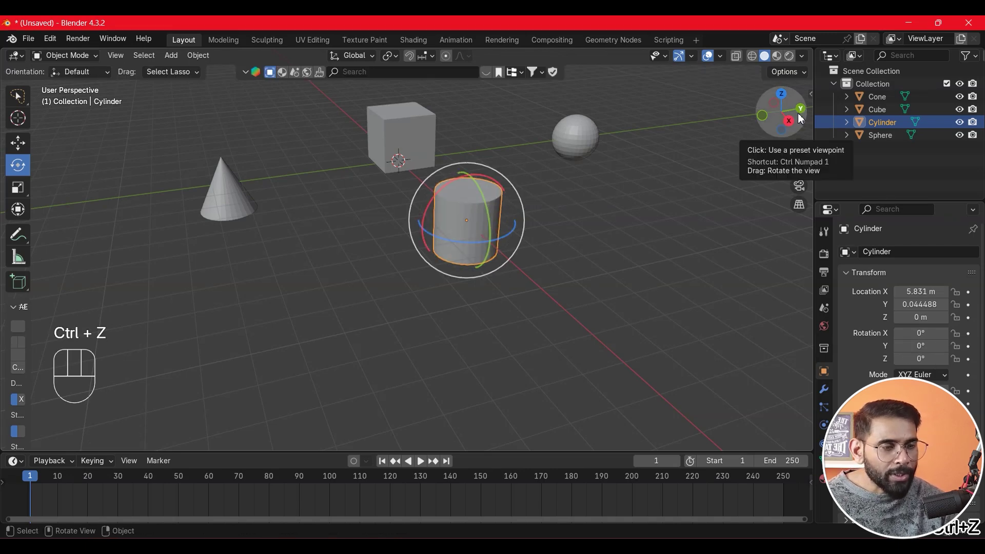
{"action": "left_click", "coordinate": [460, 248]}
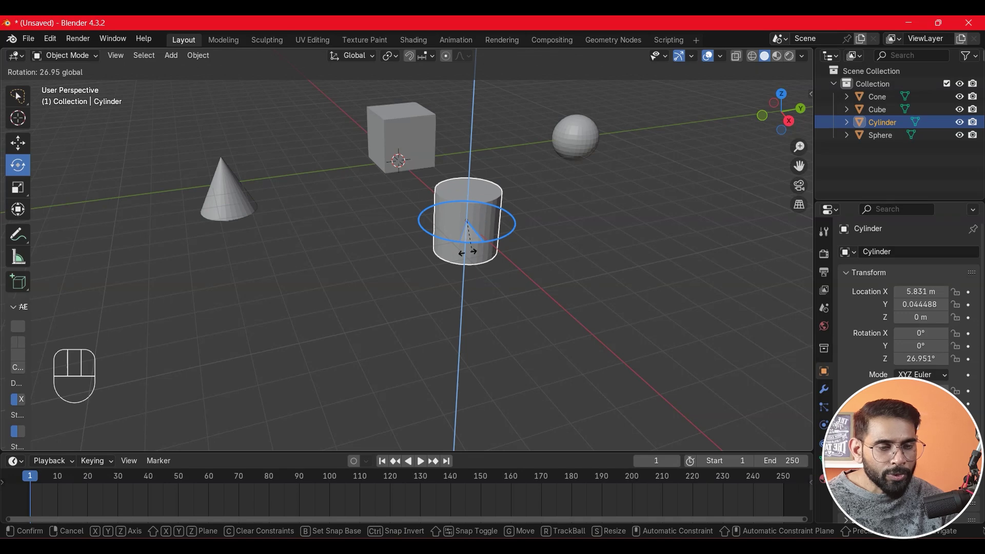
{"action": "key", "text": "ctrl+z"}
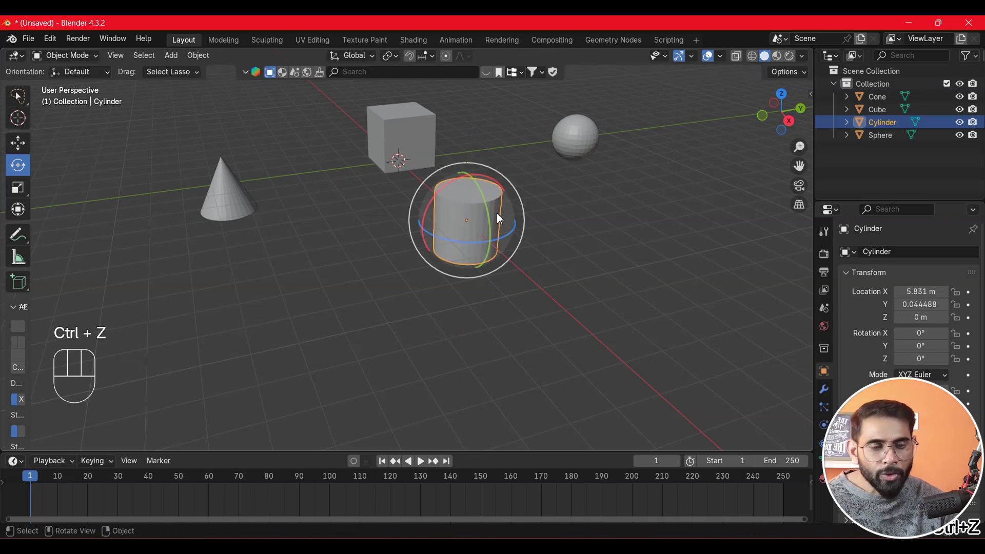
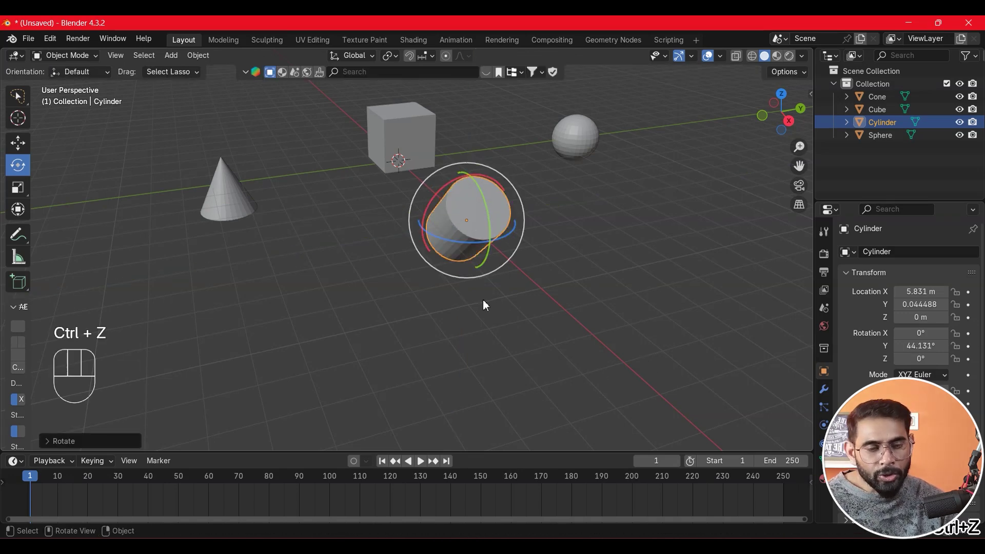
{"action": "key", "text": "ctrl+z"}
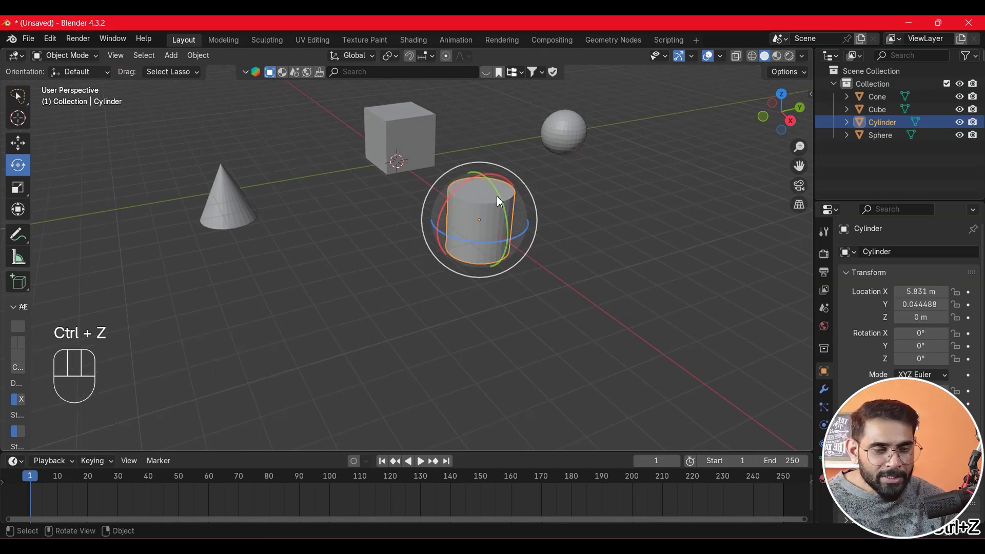
Tilt the cylinder about its Y axis, trying 90 then 45 degrees, ending near 37.75°.
{"action": "left_click", "coordinate": [500, 196]}
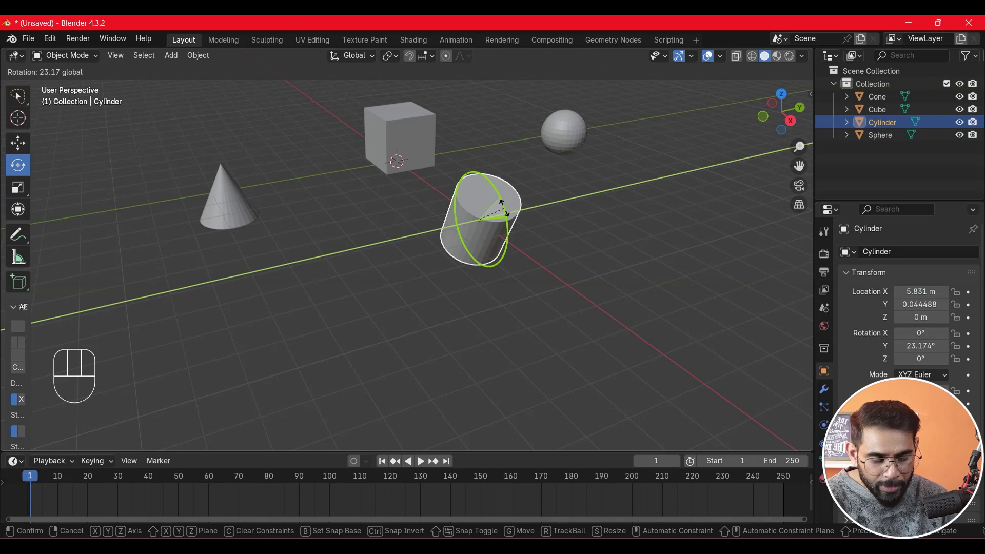
{"action": "key", "text": "9"}
{"action": "key", "text": "0"}
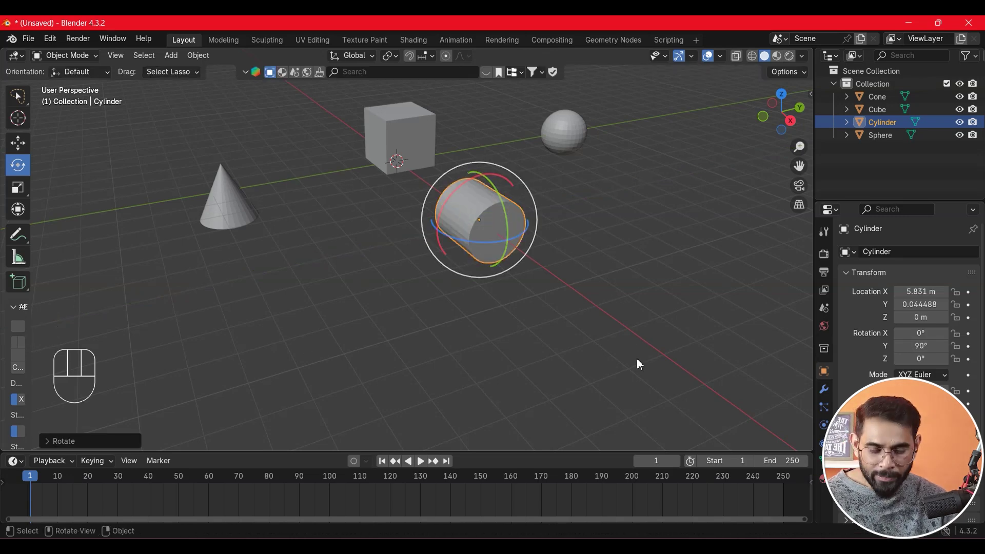
{"action": "key", "text": "ctrl+z"}
{"action": "left_click", "coordinate": [512, 228]}
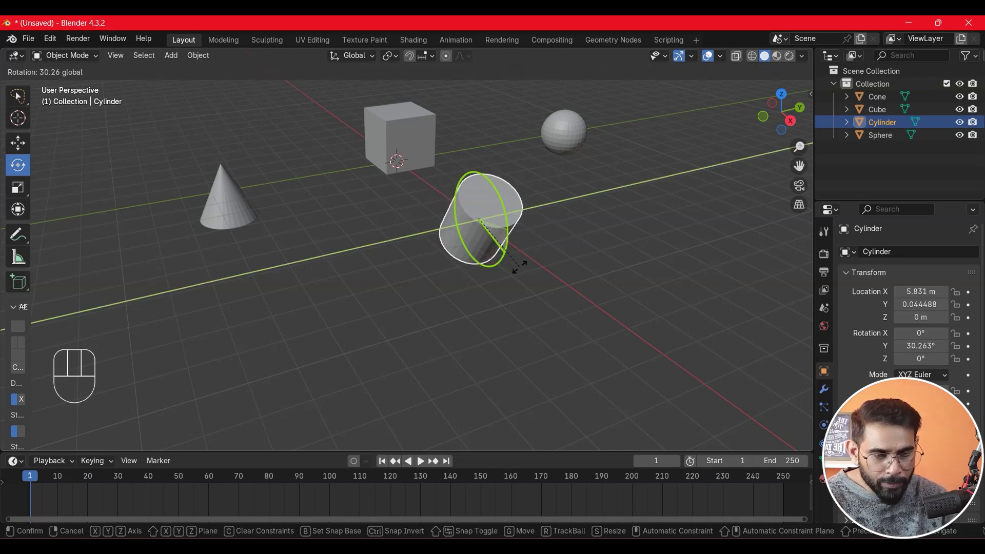
{"action": "key", "text": "4"}
{"action": "key", "text": "5"}
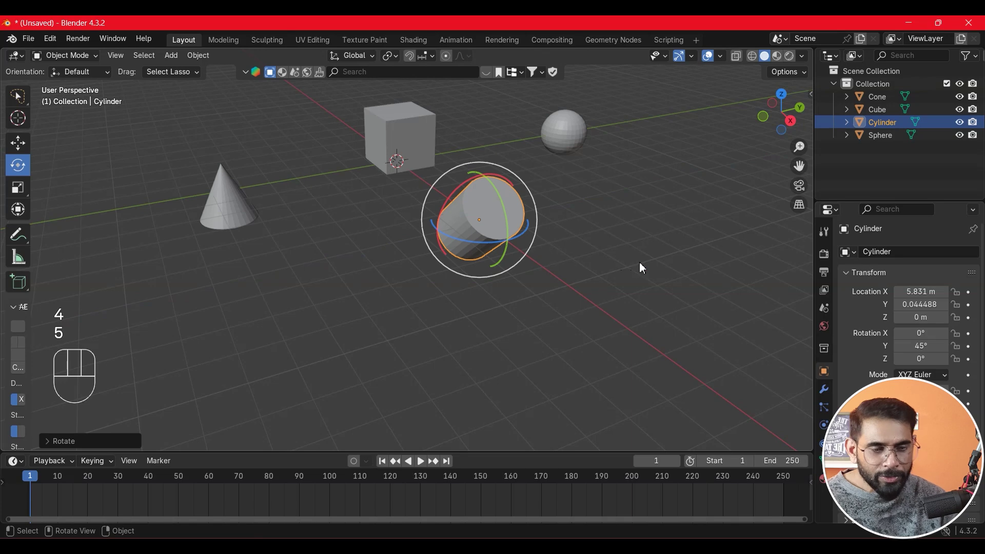
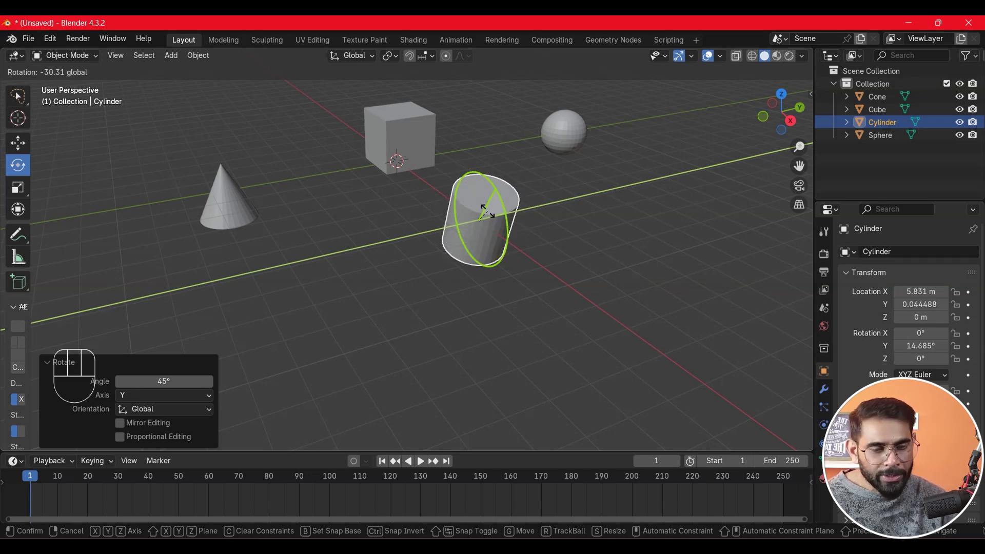
{"action": "middle_click", "coordinate": [565, 263]}
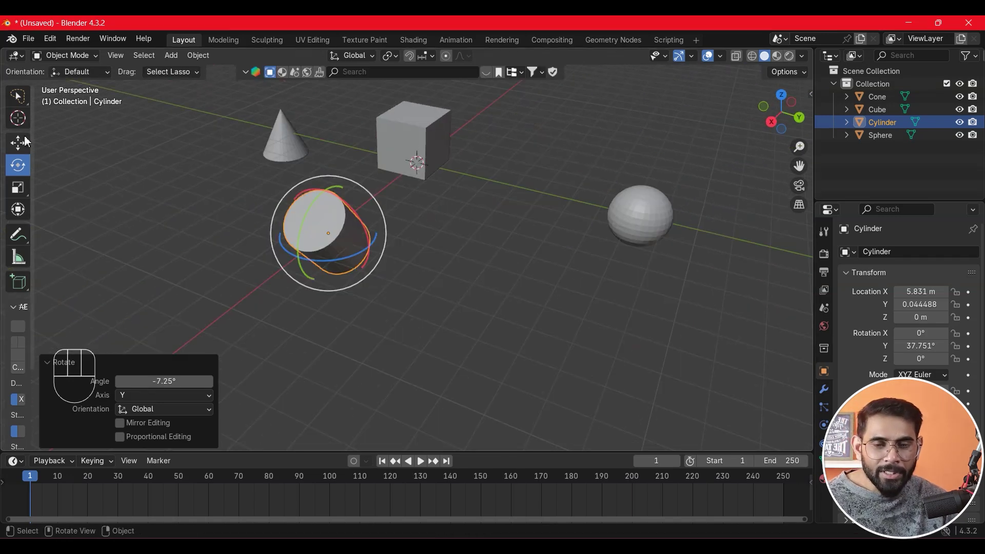
Slide the cylinder along its tilted axis in Local orientation, then switch move axes back to Global.
{"action": "left_click", "coordinate": [24, 144]}
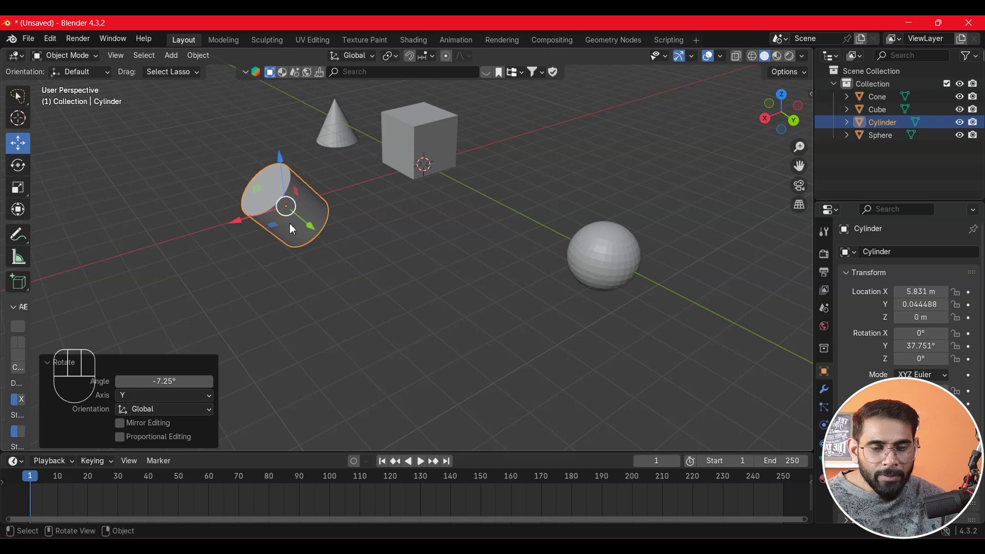
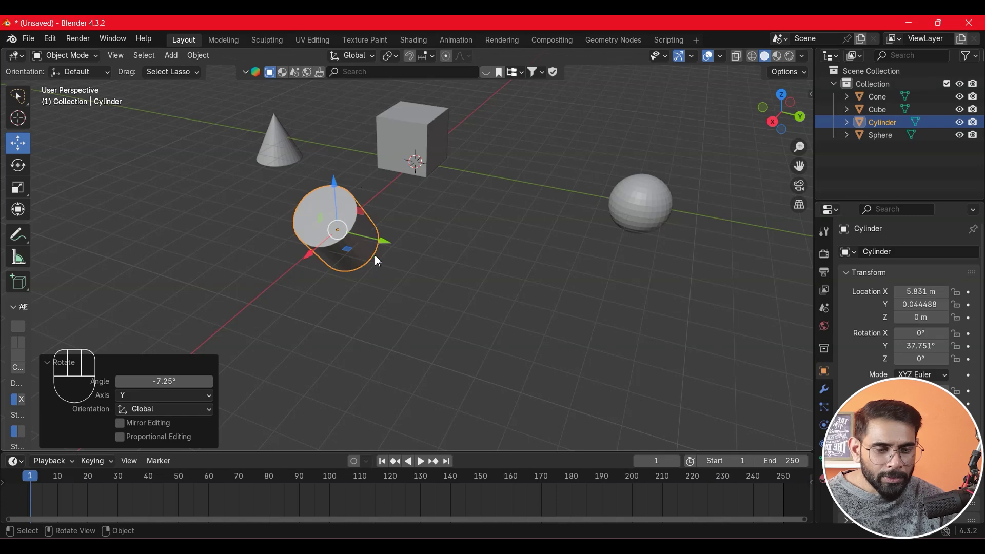
{"action": "middle_click", "coordinate": [442, 267]}
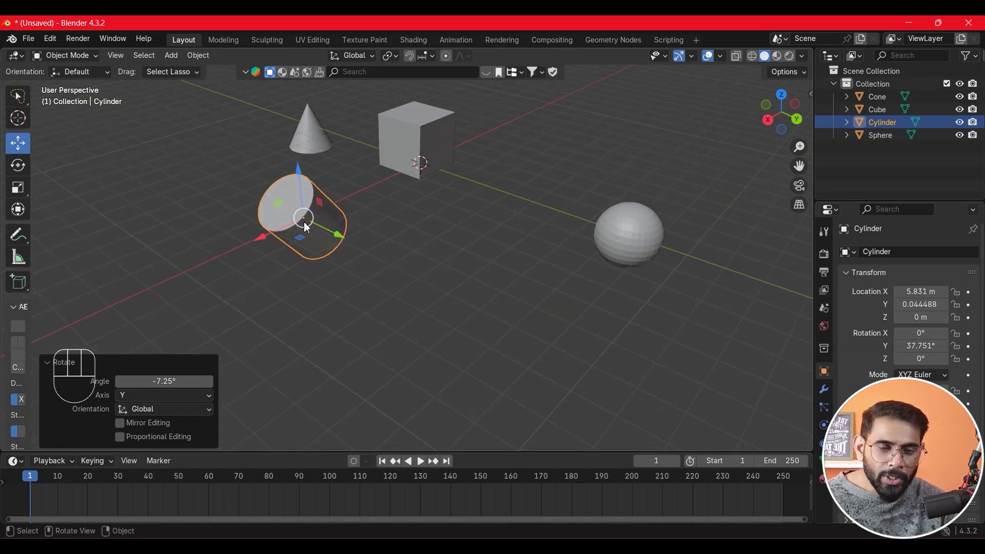
{"action": "left_click_drag", "start_coordinate": [329, 245], "coordinate": [334, 269]}
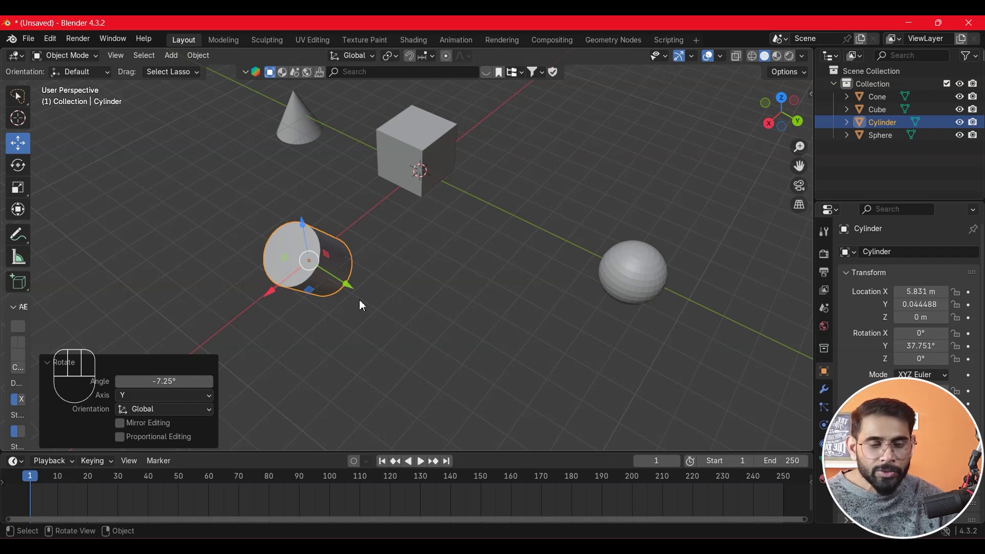
{"action": "middle_click", "coordinate": [416, 287]}
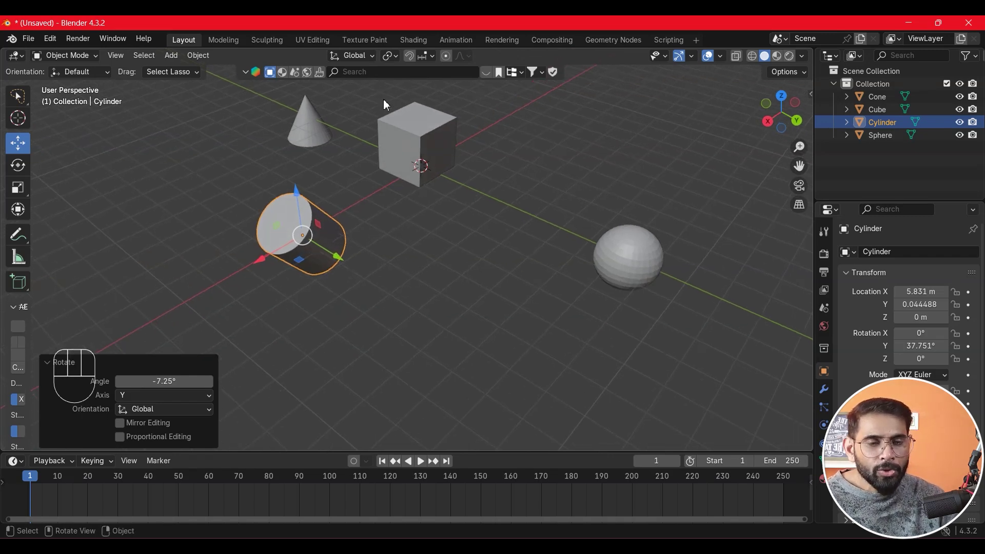
{"action": "left_click_drag", "start_coordinate": [370, 63], "coordinate": [379, 268]}
{"action": "left_click", "coordinate": [339, 255]}
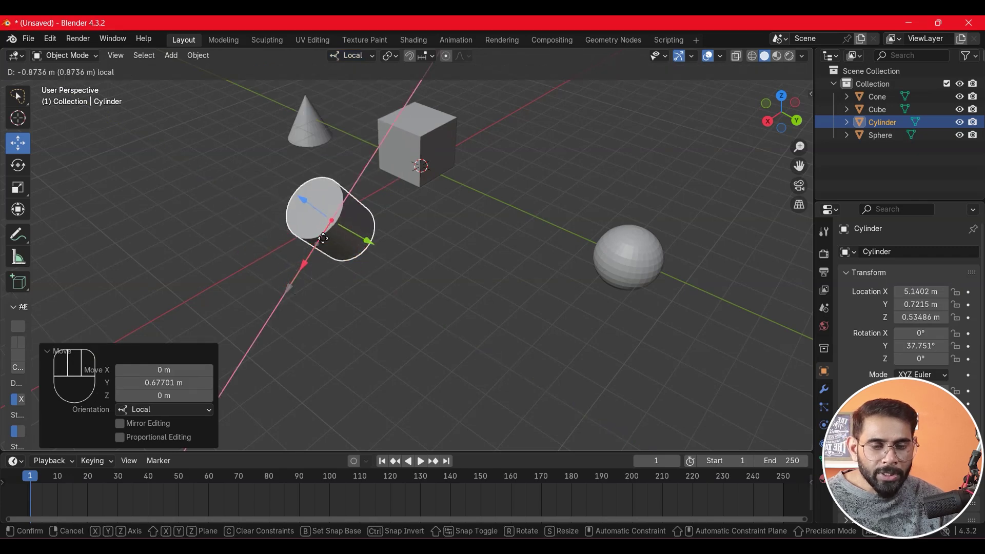
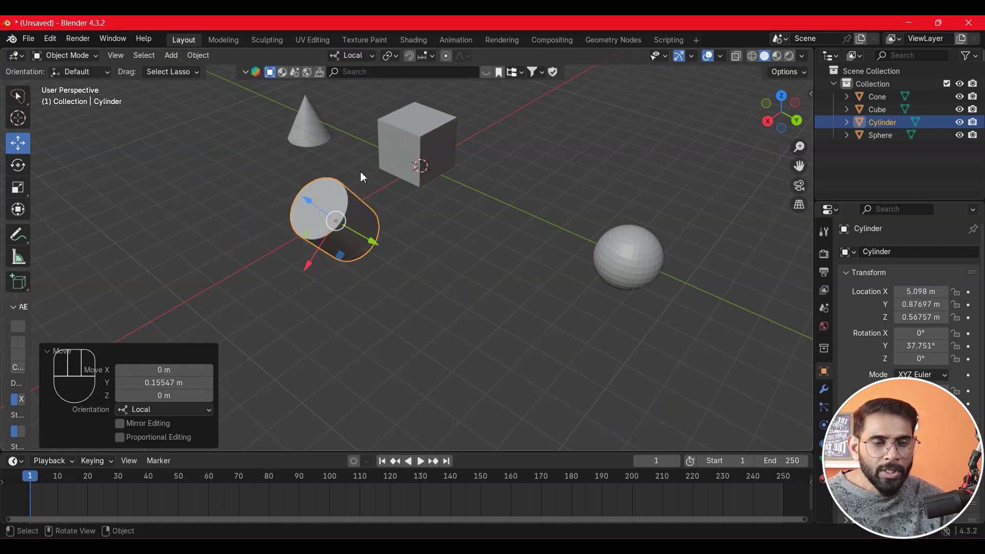
{"action": "left_click_drag", "start_coordinate": [363, 58], "coordinate": [412, 274]}
{"action": "left_click_drag", "start_coordinate": [396, 276], "coordinate": [422, 258]}
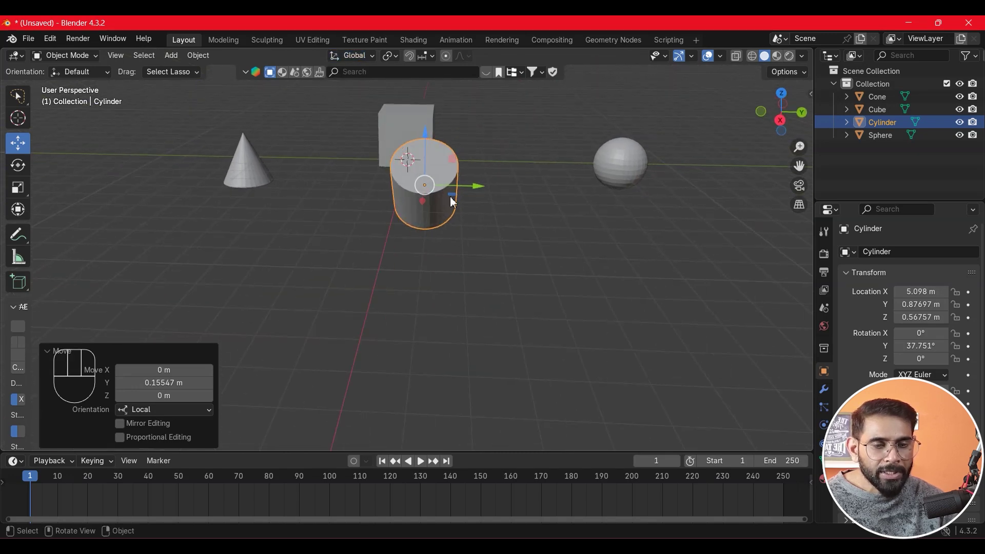
{"action": "left_click_drag", "start_coordinate": [358, 62], "coordinate": [486, 268]}
{"action": "left_click_drag", "start_coordinate": [486, 268], "coordinate": [407, 276]}
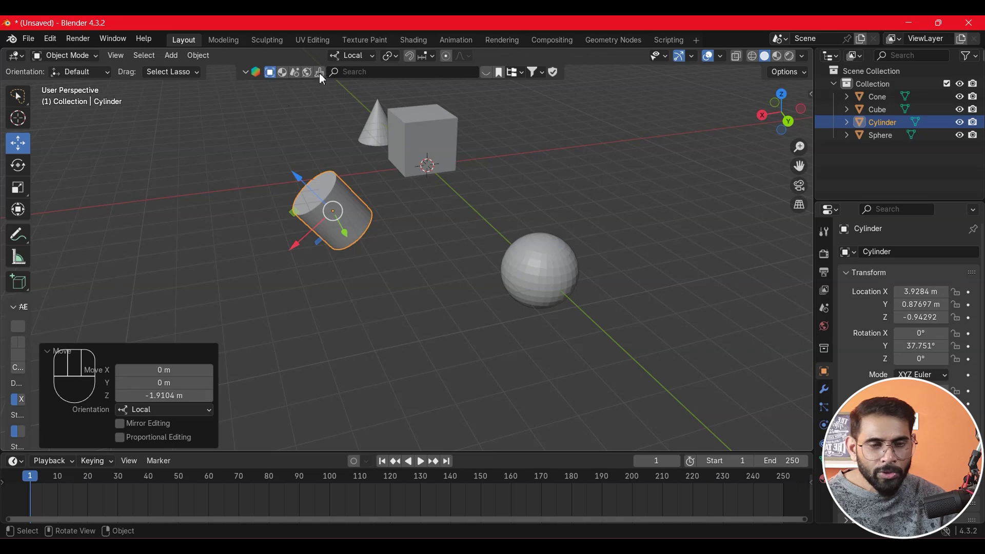
{"action": "left_click_drag", "start_coordinate": [362, 62], "coordinate": [468, 334]}
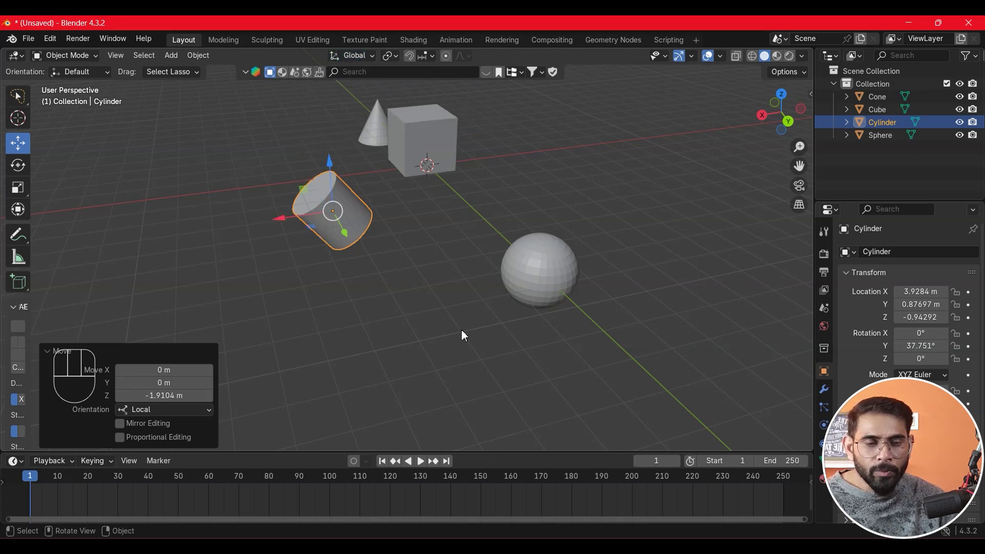
{"action": "left_click", "coordinate": [391, 315]}
Undo repeatedly until the cylinder stands upright with zero rotation at about 5.8 m along X.
{"action": "key", "text": "ctrl+z"}
{"action": "key", "text": "ctrl+z"}
{"action": "key", "text": "ctrl+z"}
{"action": "key", "text": "ctrl+z"}
{"action": "key", "text": "ctrl+z"}
{"action": "key", "text": "ctrl+z"}
{"action": "key", "text": "ctrl+z"}
{"action": "key", "text": "ctrl+z"}
{"action": "key", "text": "ctrl+z"}
{"action": "key", "text": "ctrl+z"}
{"action": "key", "text": "ctrl+z"}
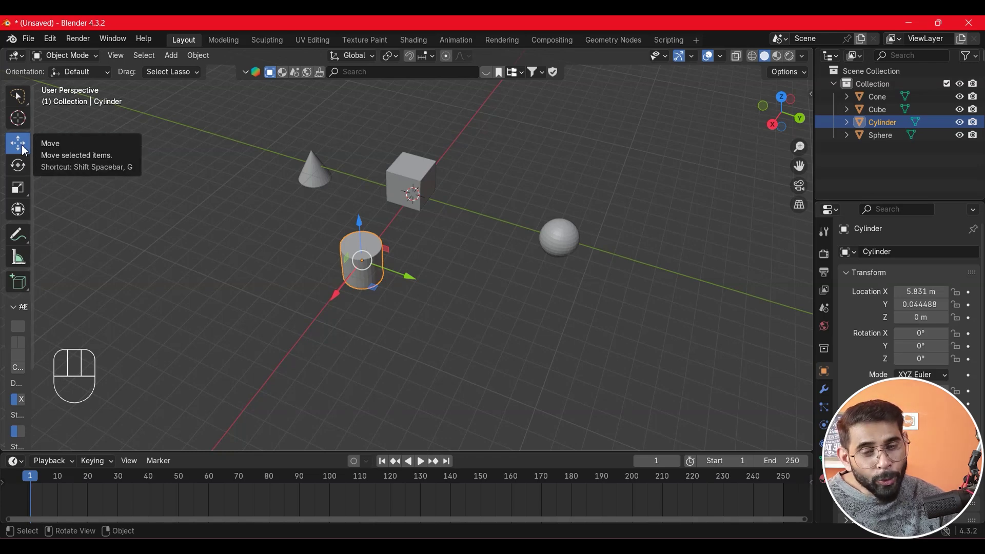
After undoing uneven squashes, scale the cylinder up evenly with S.
{"action": "left_click", "coordinate": [44, 189]}
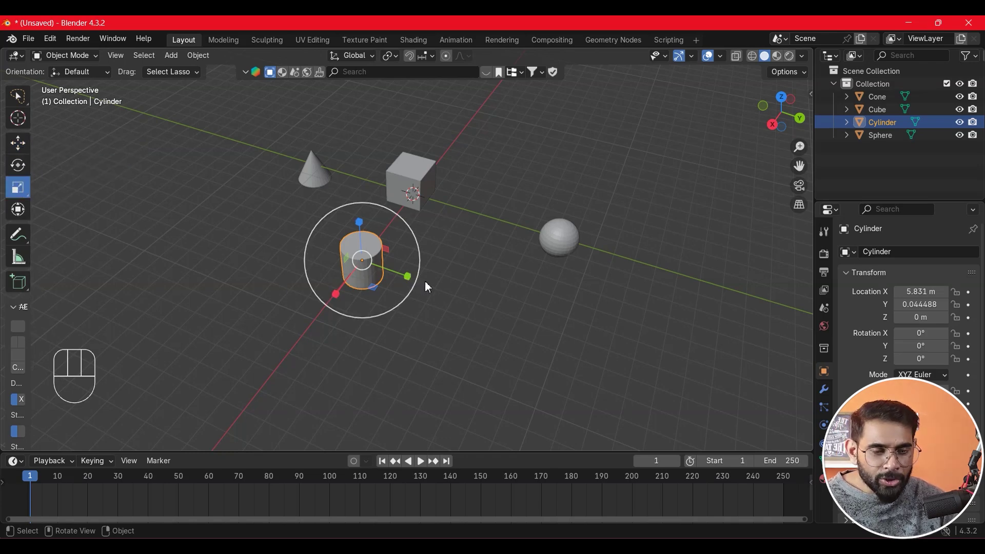
{"action": "left_click", "coordinate": [409, 278]}
{"action": "key", "text": "ctrl+z"}
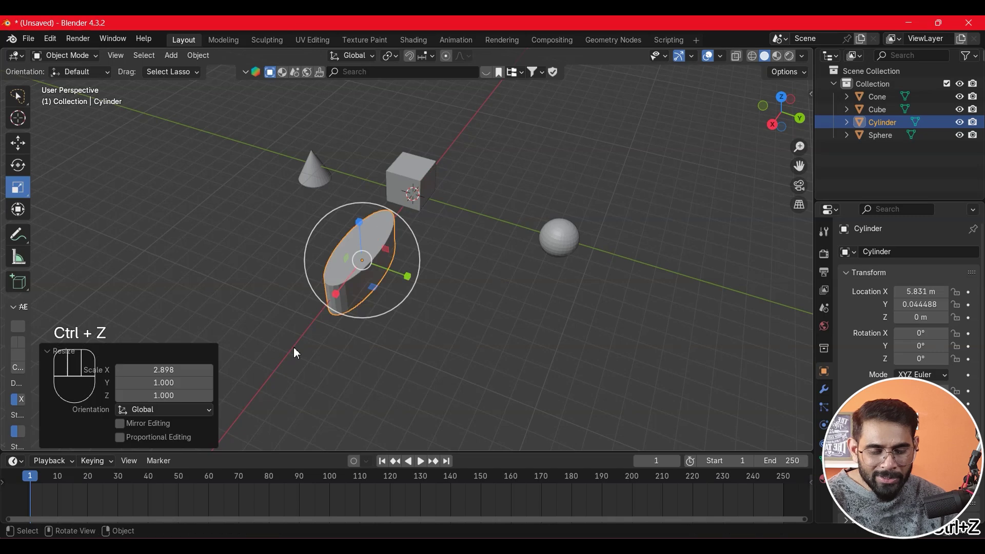
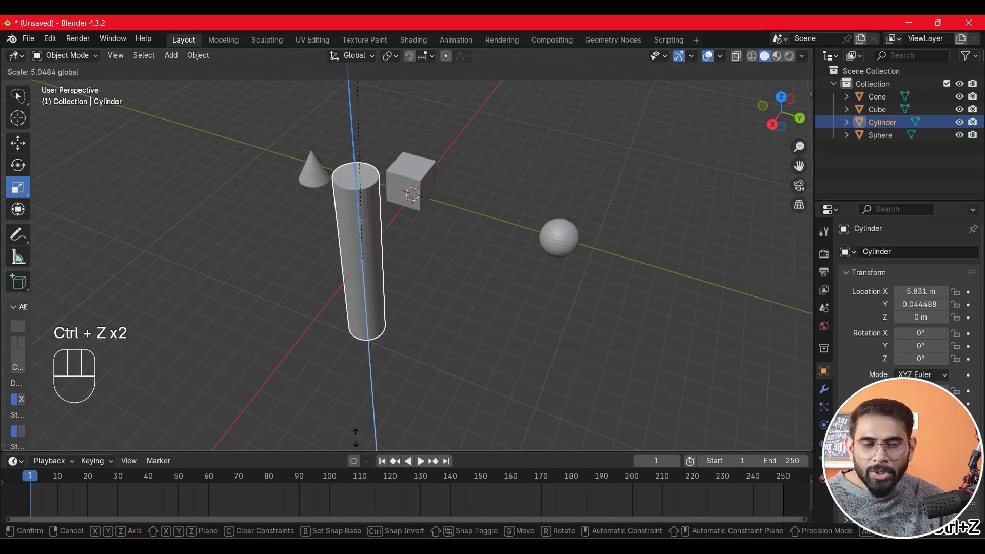
{"action": "key", "text": "ctrl+z"}
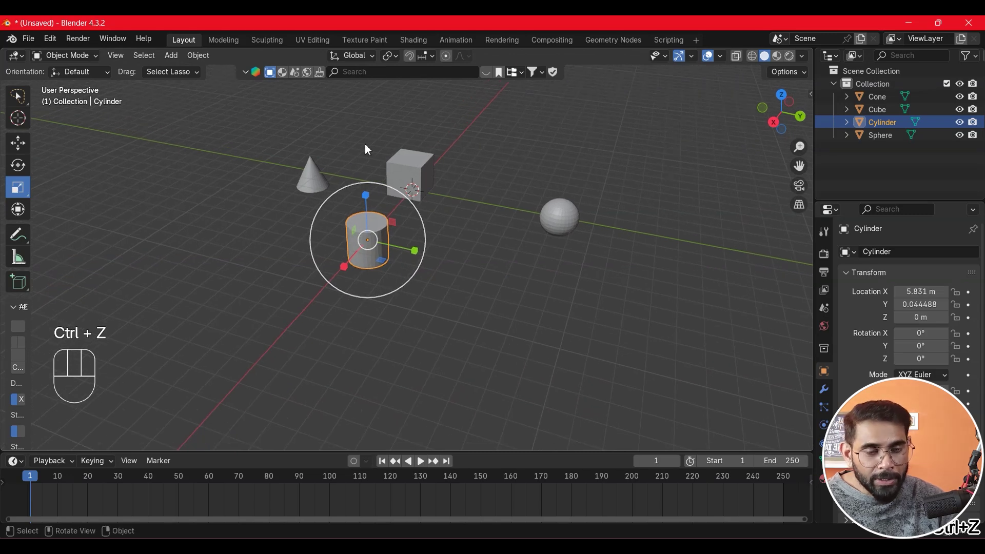
{"action": "left_click", "coordinate": [424, 223]}
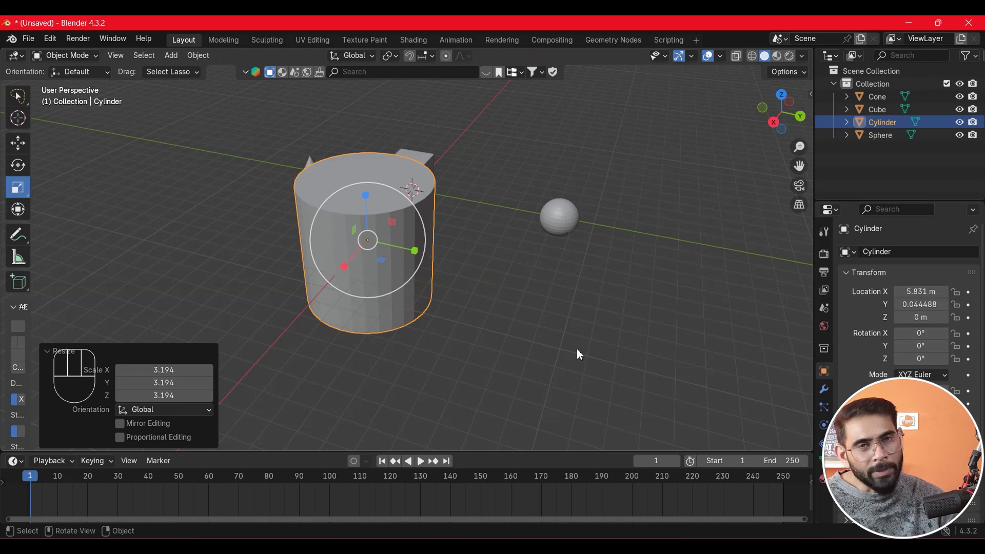
{"action": "key", "text": "ctrl+z"}
{"action": "key", "text": "s"}
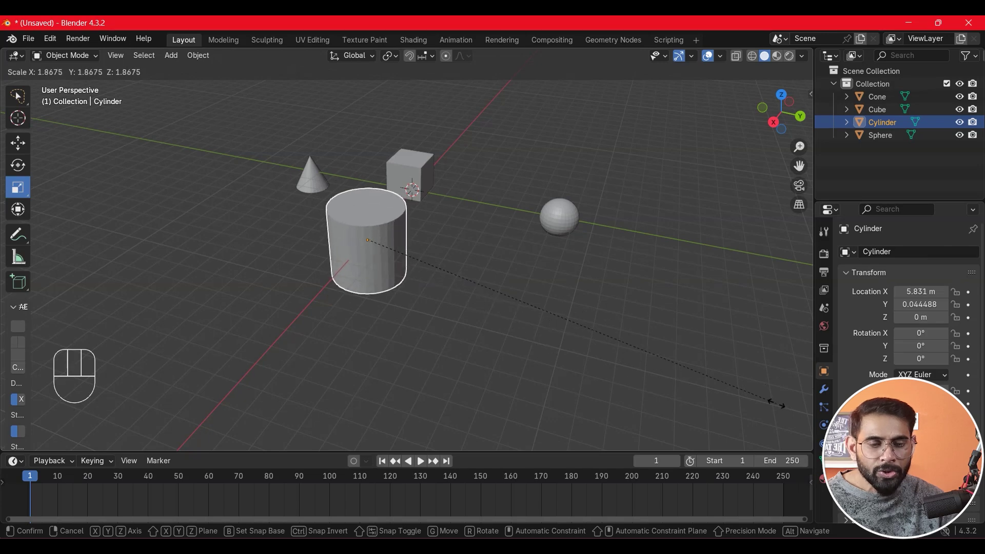
{"action": "left_click", "coordinate": [715, 397]}
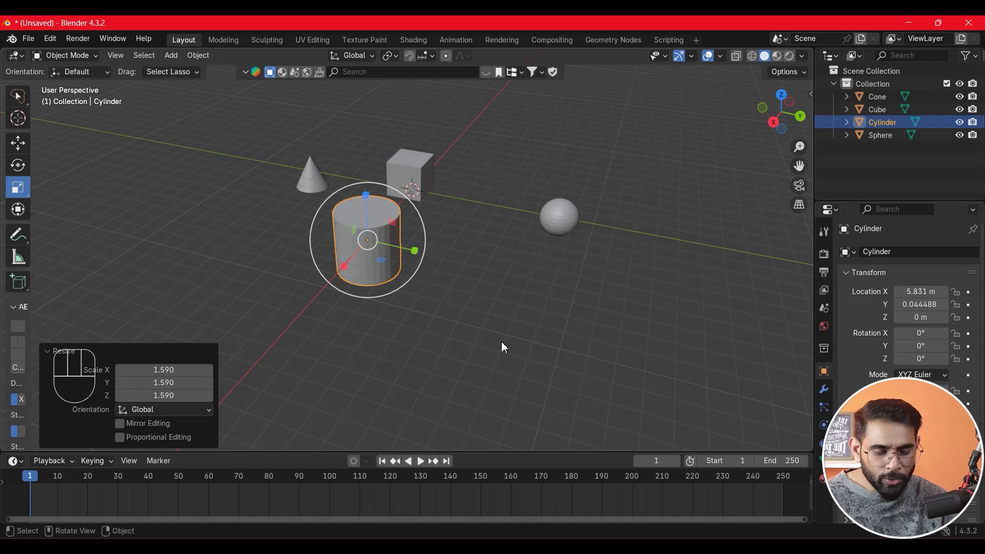
Trackball-rotate the cylinder to a slight free tilt of roughly 1–3 degrees per axis.
{"action": "key", "text": "e"}
{"action": "key", "text": "r"}
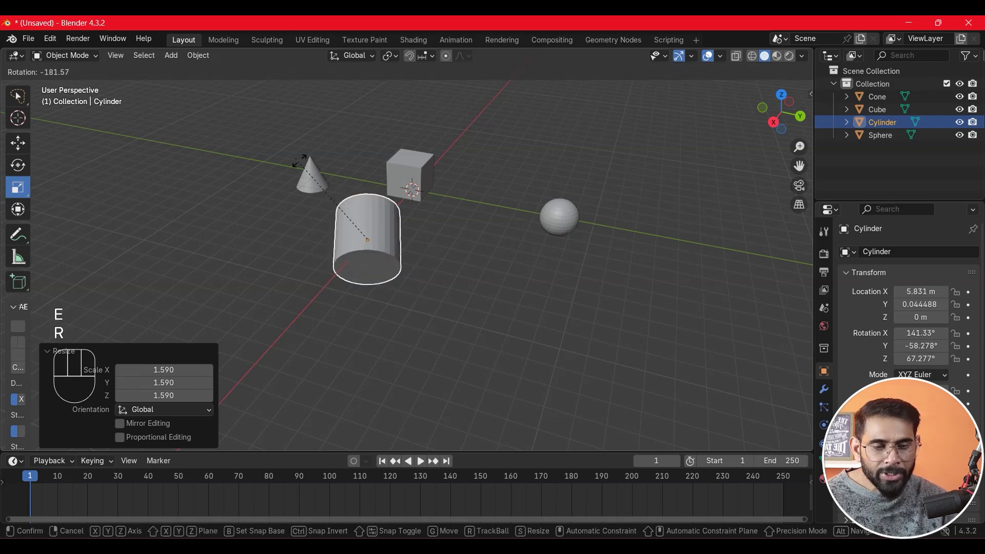
{"action": "left_click", "coordinate": [450, 294]}
{"action": "key", "text": "ctrl+z"}
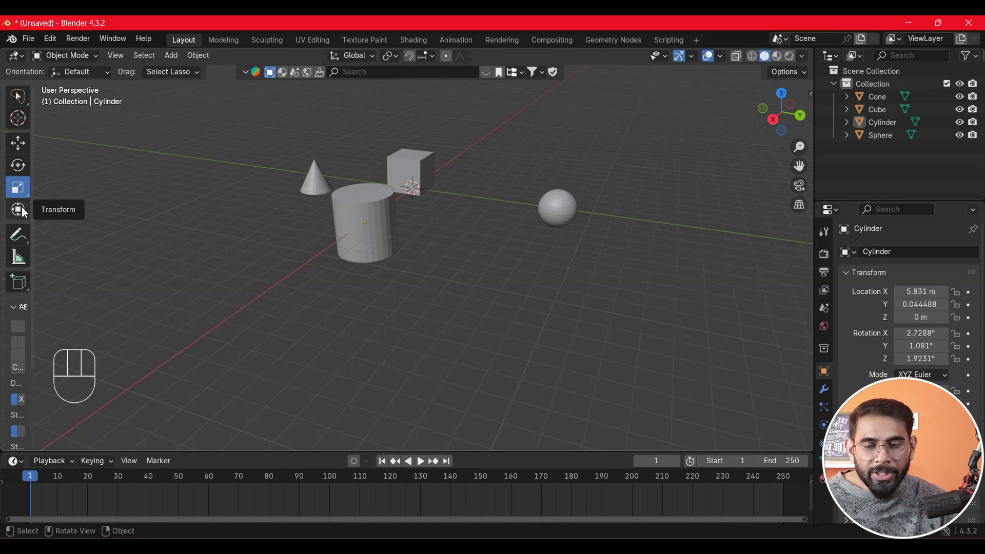
Using the Transform gizmo, stretch the cylinder taller along Z near 6.2 m X, −1.06 m Y, undoing stray moves and rotations.
{"action": "left_click", "coordinate": [25, 212]}
{"action": "middle_click", "coordinate": [453, 289]}
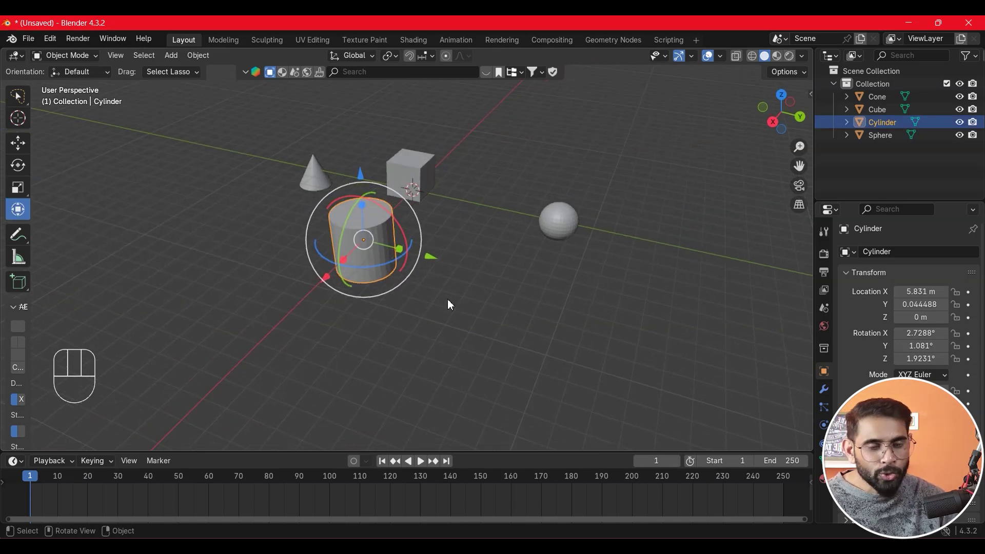
{"action": "key", "text": "ctrl+z"}
{"action": "left_click", "coordinate": [365, 178]}
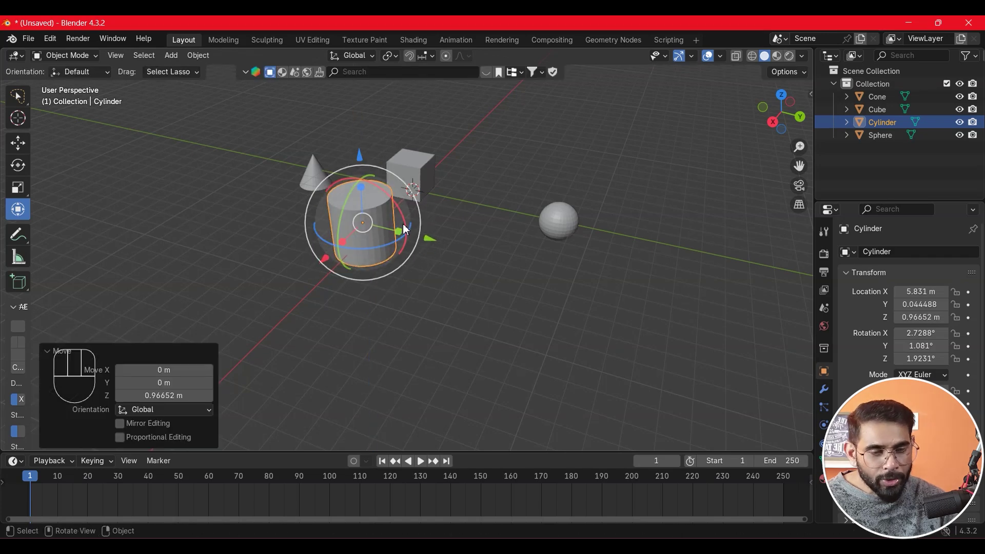
{"action": "left_click", "coordinate": [424, 212]}
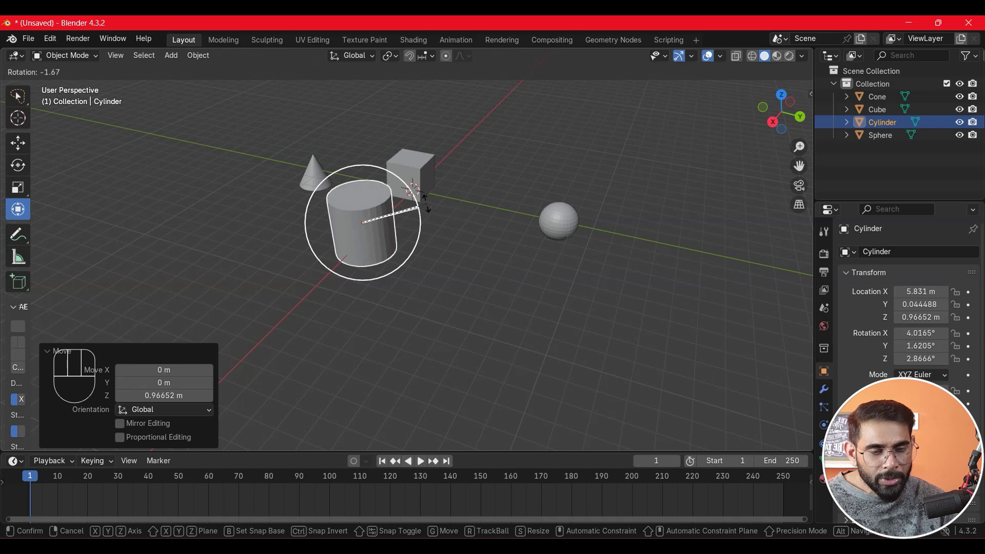
{"action": "key", "text": "ctrl+z"}
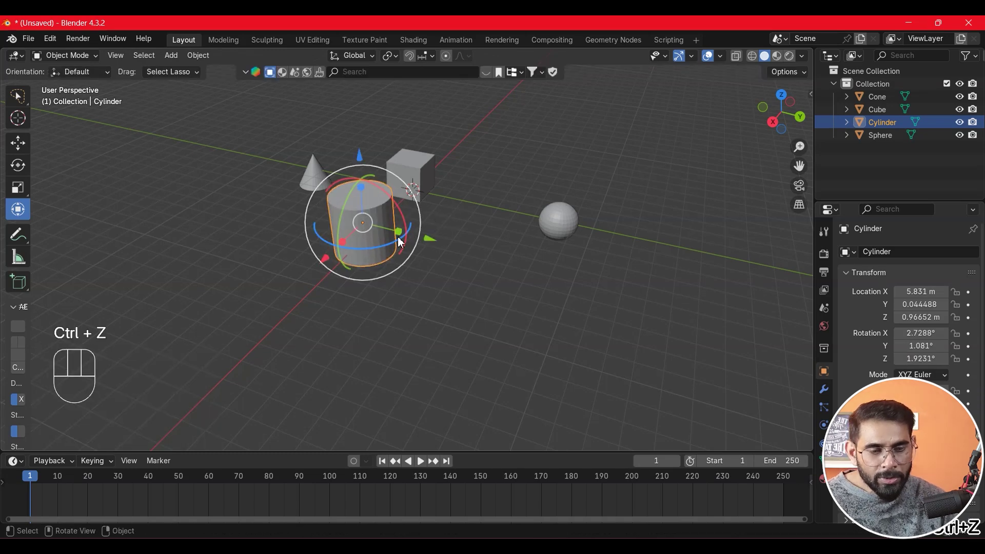
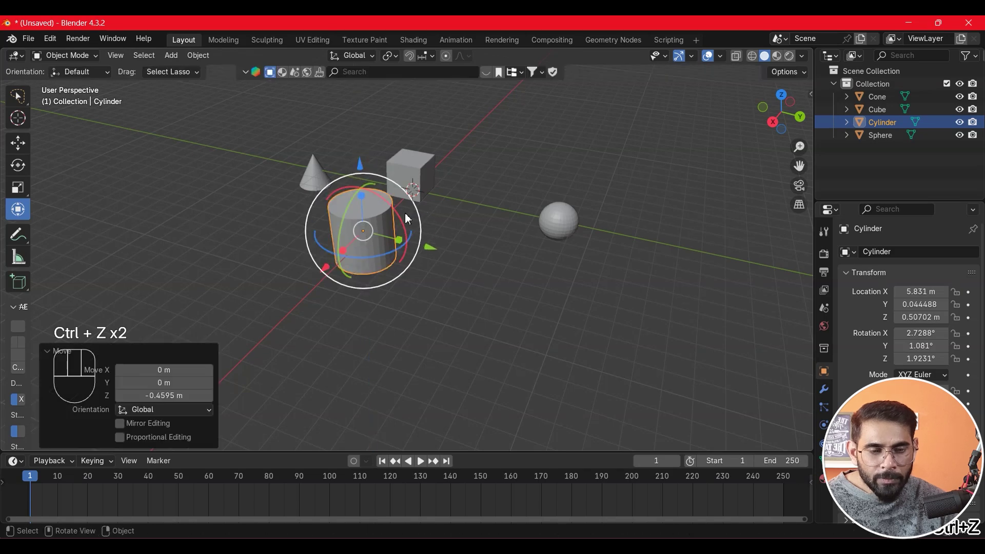
{"action": "key", "text": "ctrl+z"}
{"action": "left_click", "coordinate": [345, 195]}
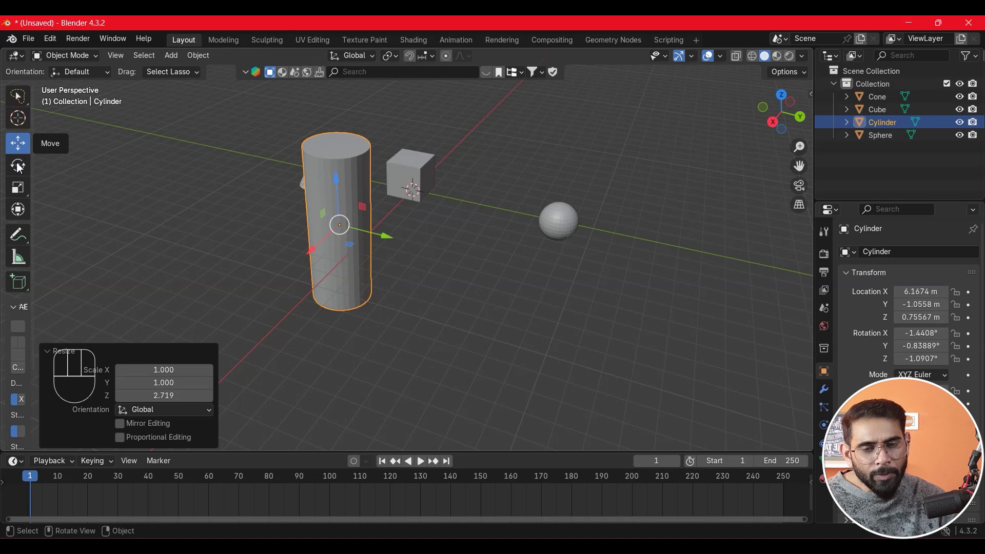
Nudge the tall cylinder beside the cube and orbit to check its position.
{"action": "left_click", "coordinate": [486, 321]}
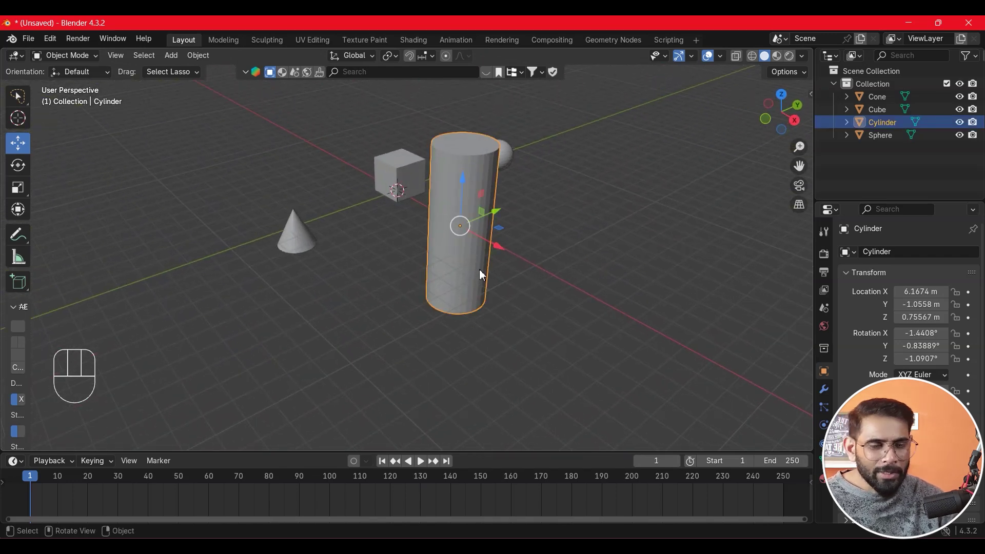
{"action": "middle_click", "coordinate": [527, 280]}
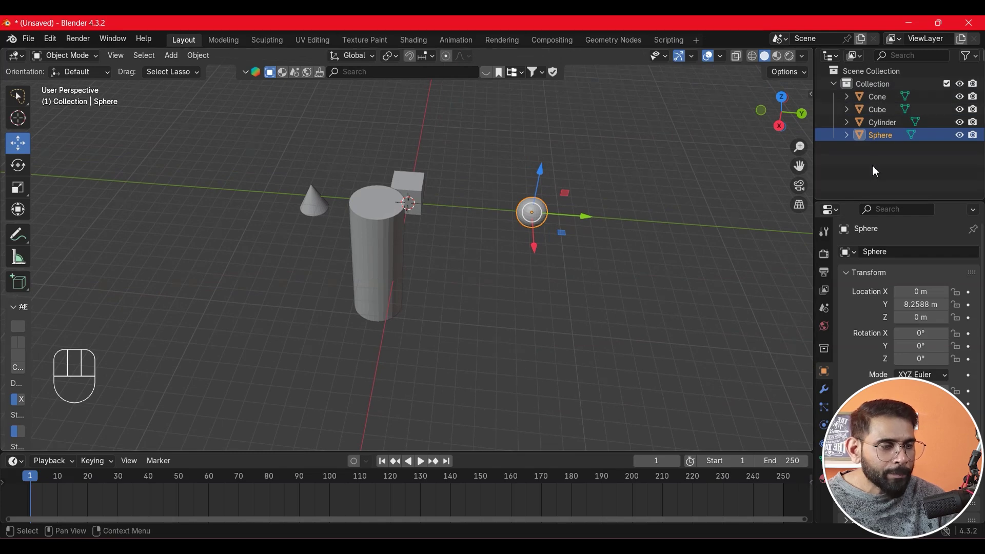
{"action": "left_click", "coordinate": [963, 109]}
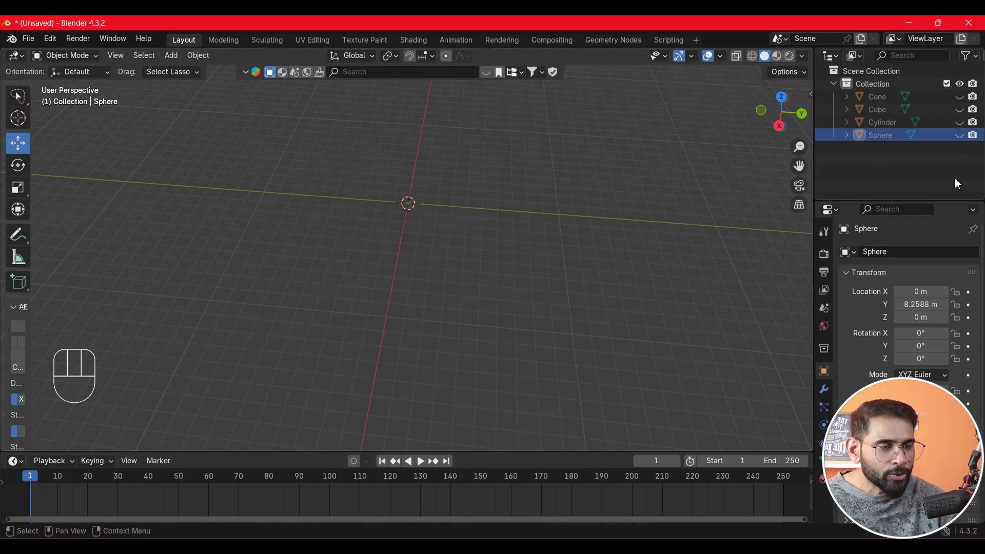
{"action": "left_click", "coordinate": [964, 104]}
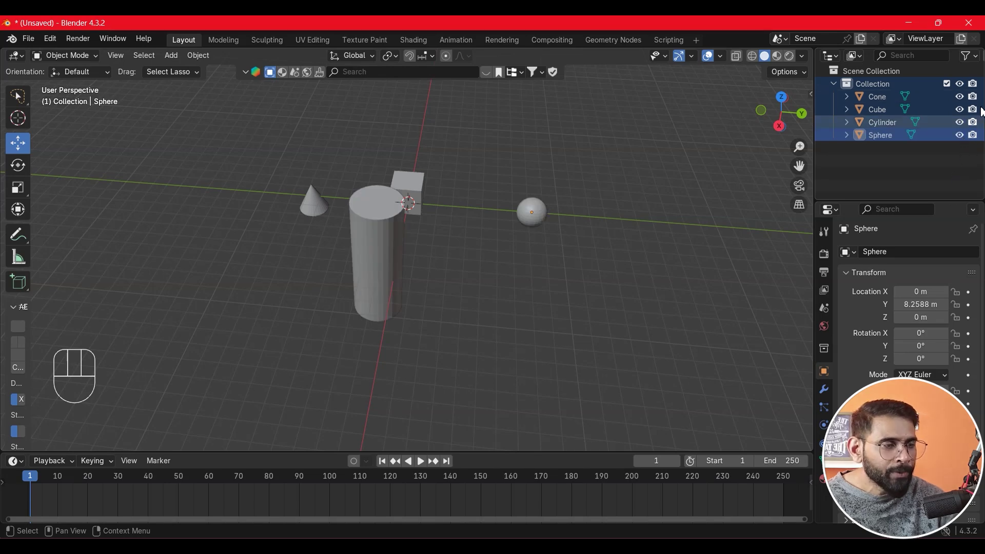
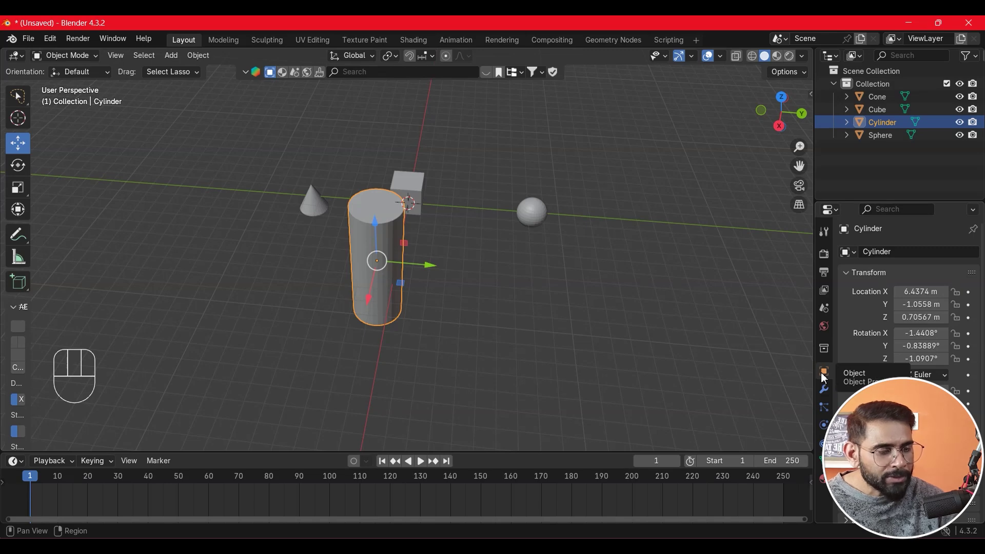
Deselect the cylinder and select the cube for editing its rotation.
{"action": "left_click", "coordinate": [532, 332]}
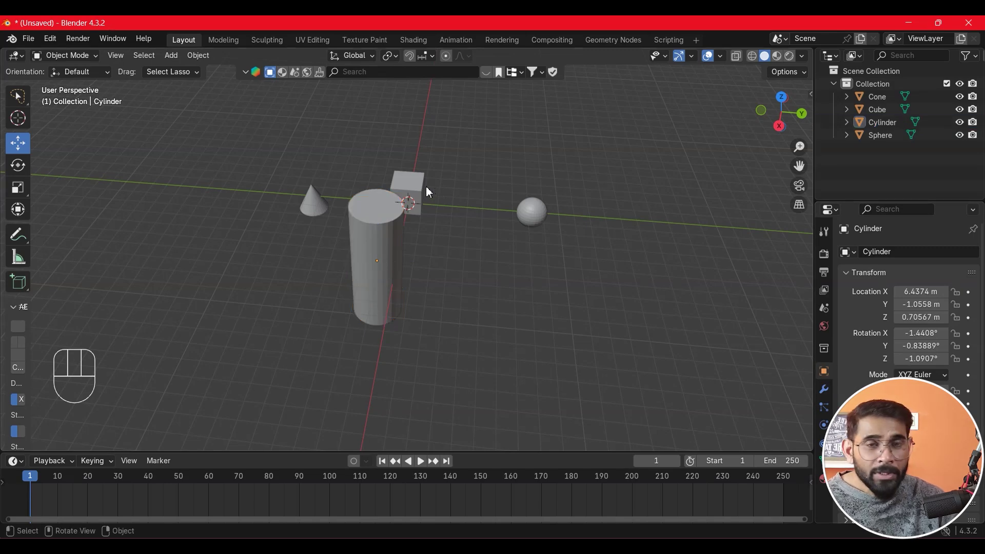
{"action": "left_click", "coordinate": [429, 192]}
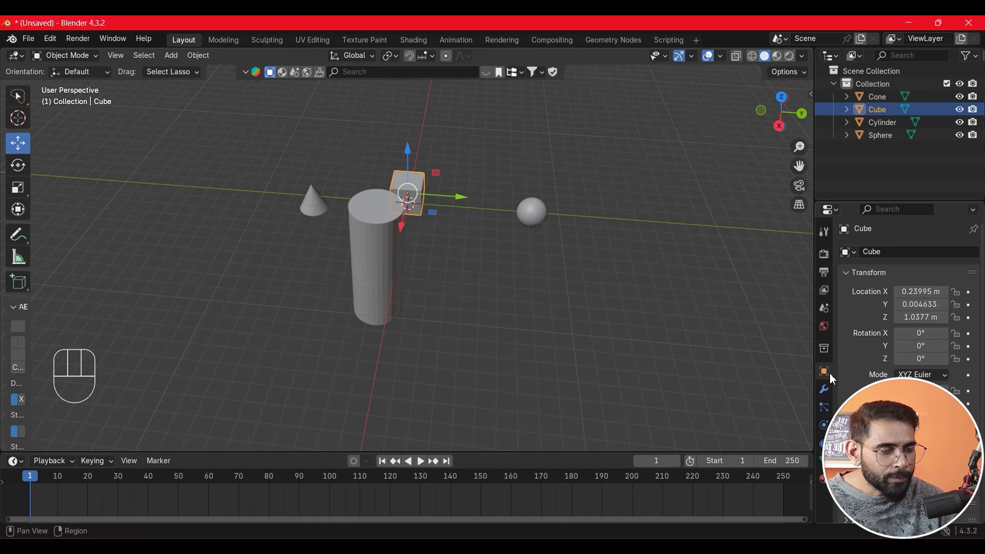
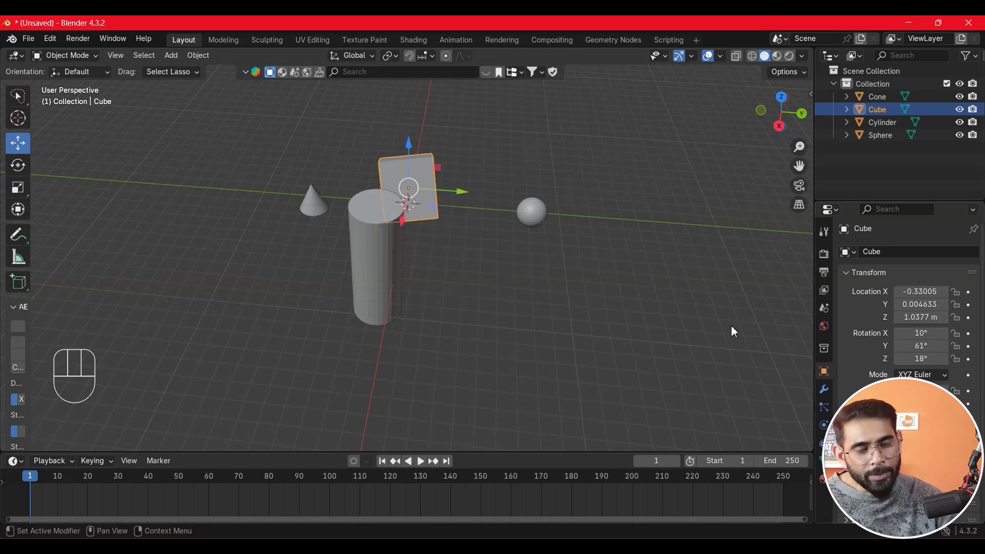
{"action": "middle_click", "coordinate": [484, 345]}
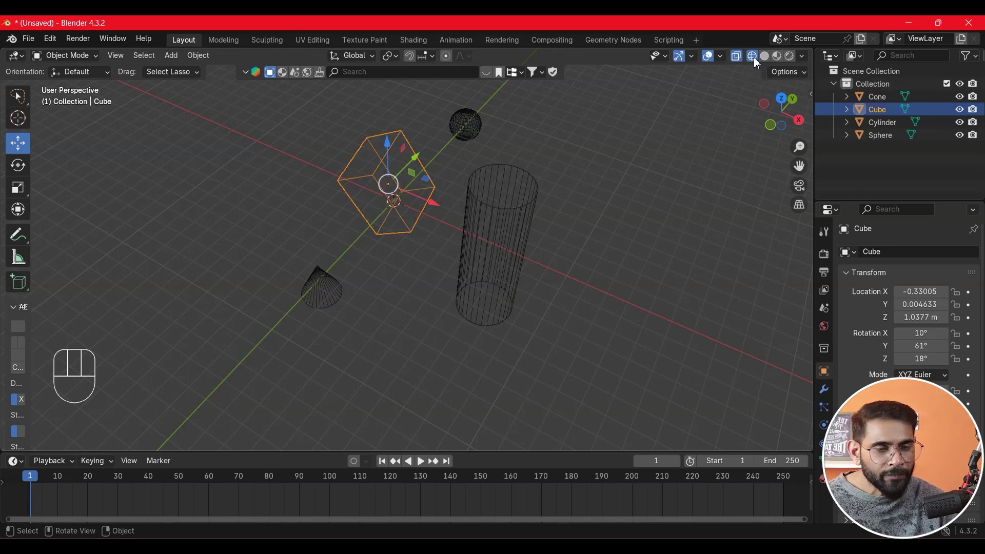
{"action": "middle_click", "coordinate": [627, 261]}
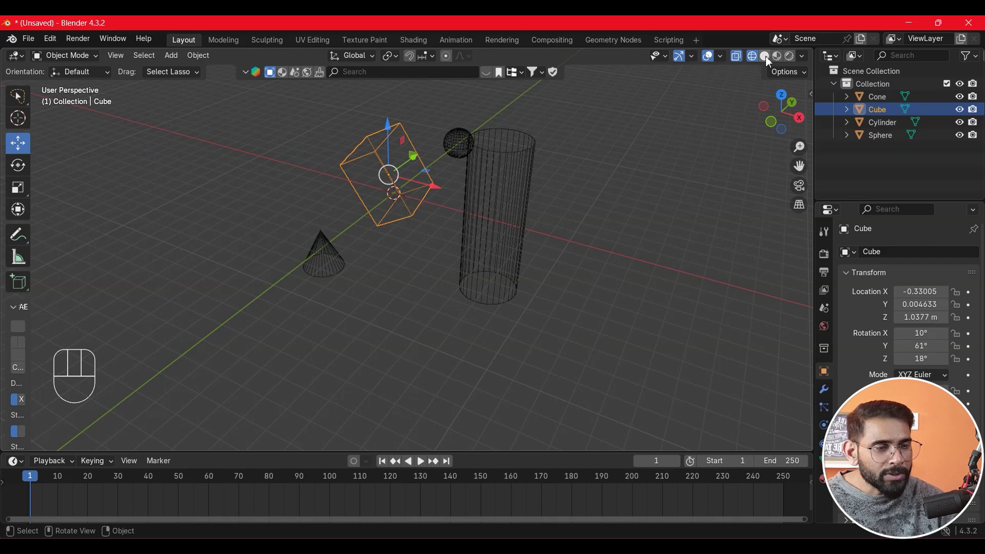
{"action": "left_click", "coordinate": [770, 59]}
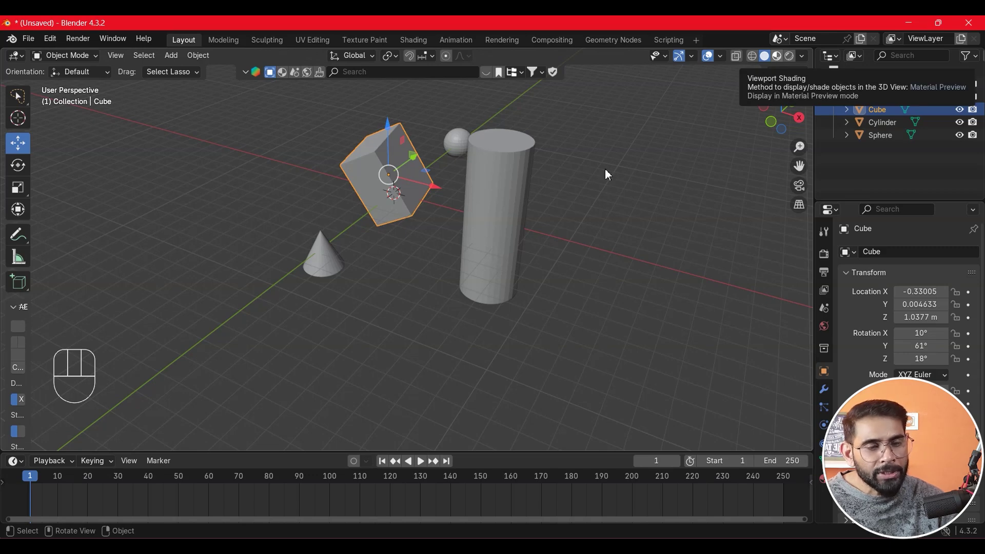
{"action": "left_click", "coordinate": [851, 65]}
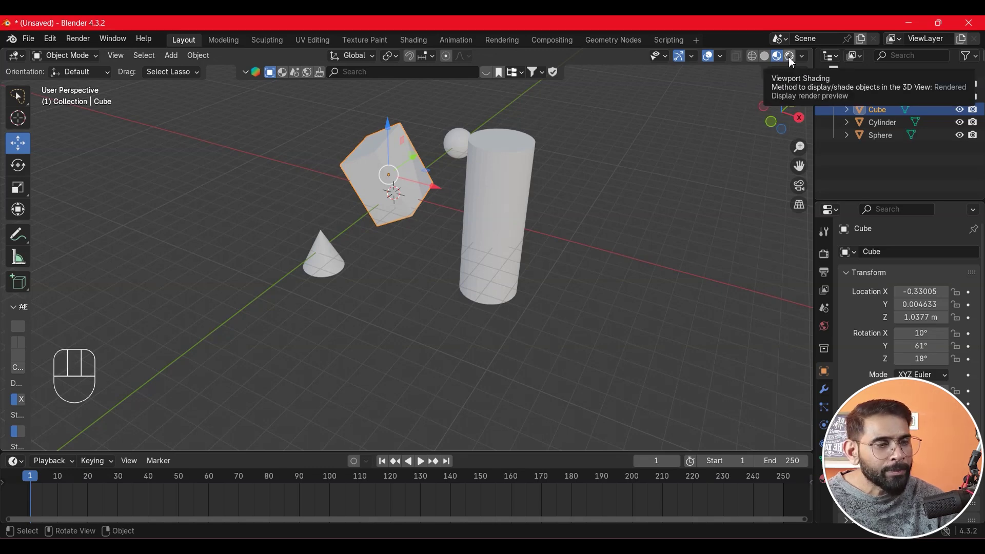
{"action": "left_click", "coordinate": [792, 62]}
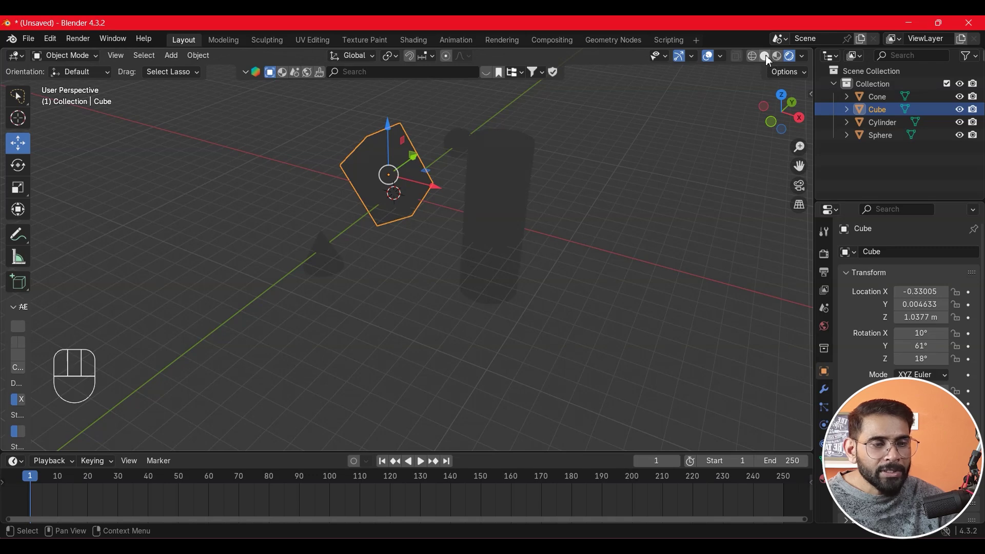
{"action": "left_click", "coordinate": [770, 61]}
{"action": "middle_click", "coordinate": [587, 249]}
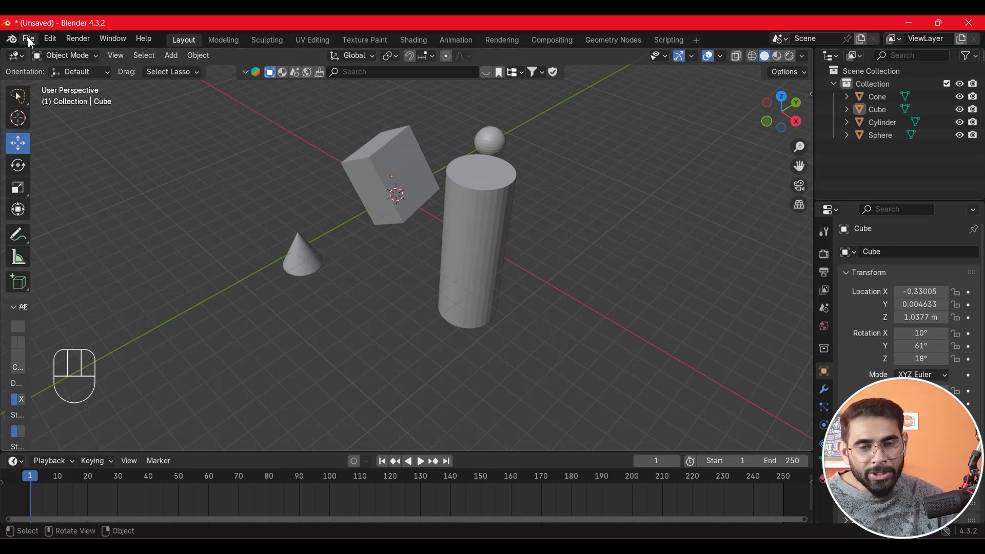
Save the scene via File > Save As as practice.blend.
{"action": "left_click_drag", "start_coordinate": [32, 41], "coordinate": [110, 138]}
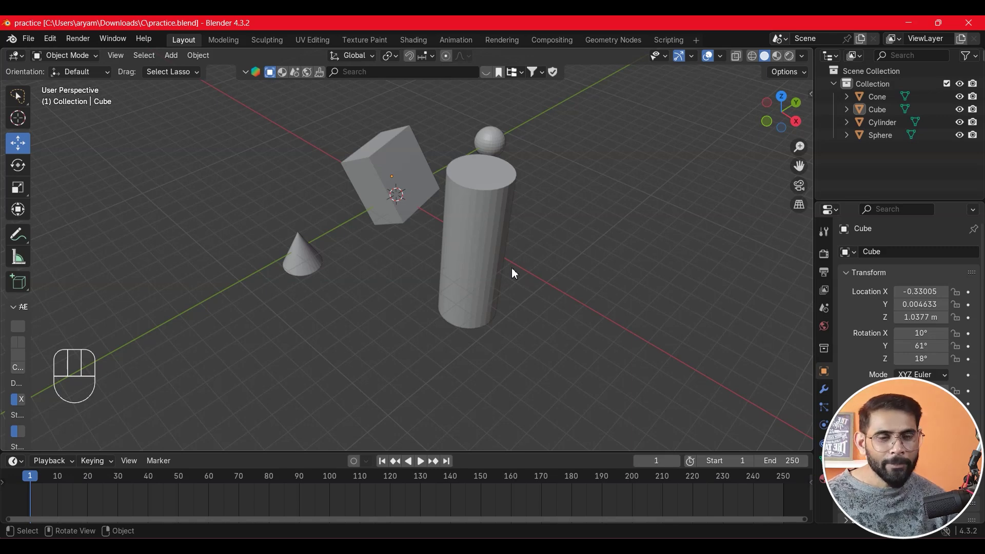
{"action": "left_click", "coordinate": [549, 284]}
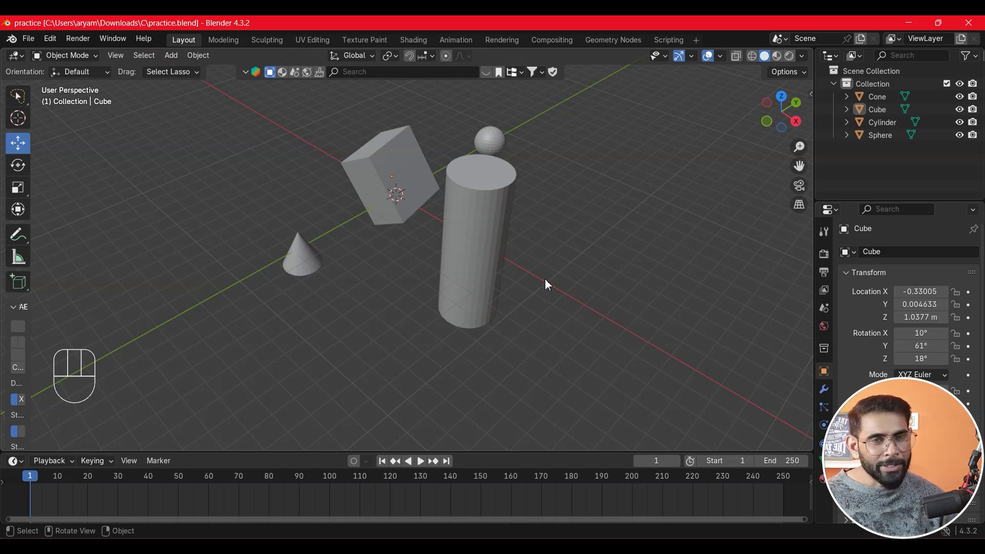